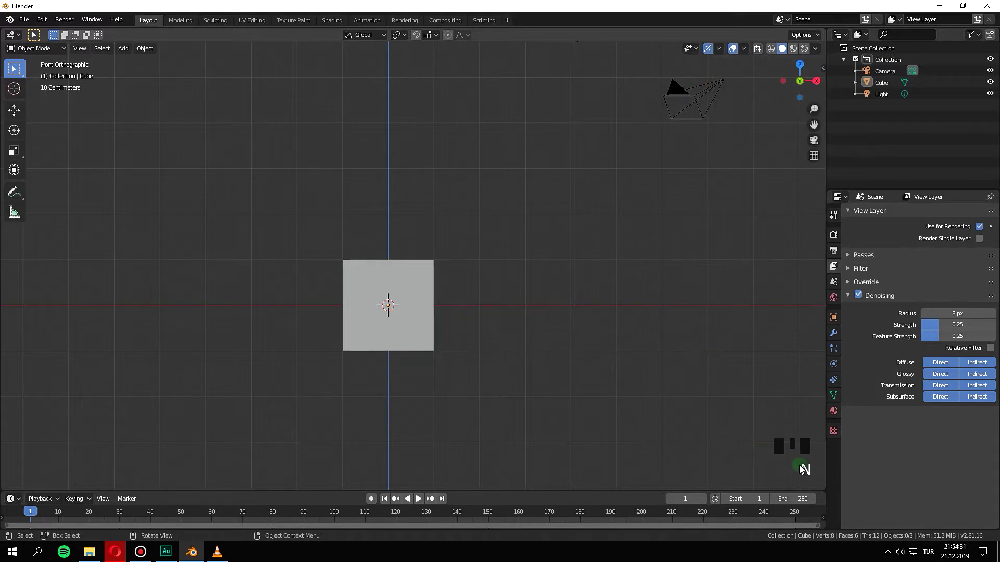
Create a collection named 'scene' and move the Cube object into it with M.
key("g")
key("g")
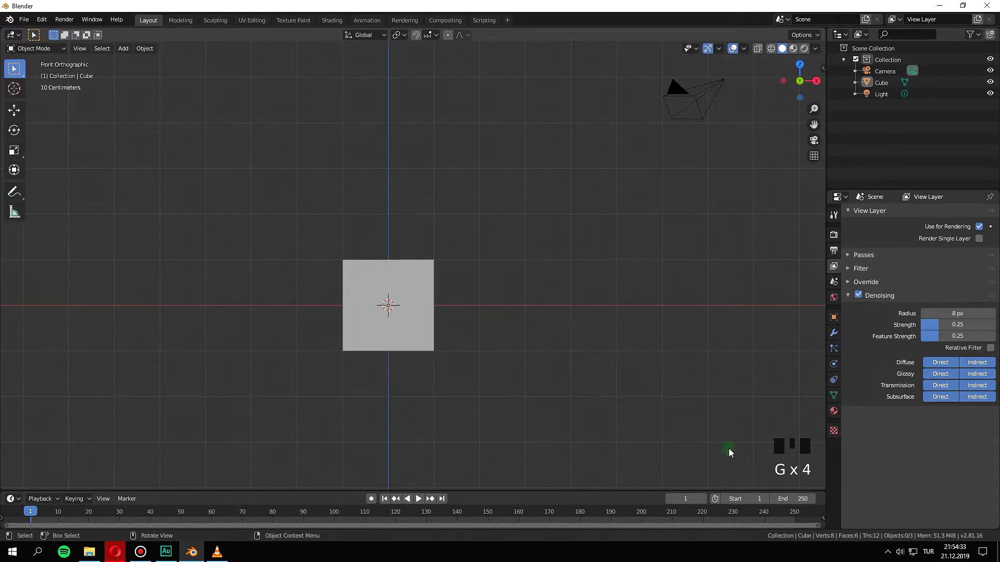
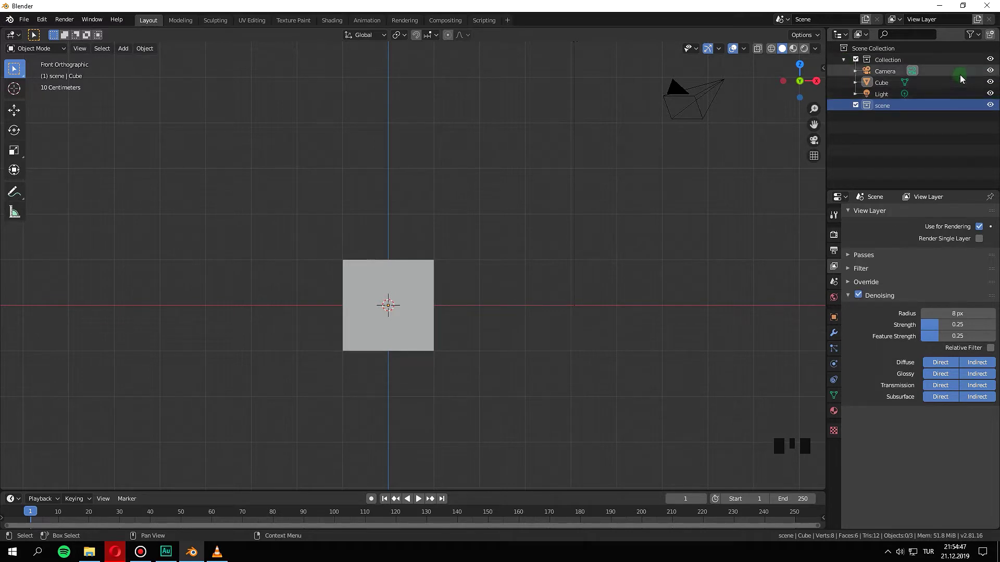
left_click(887, 83)
key("m")
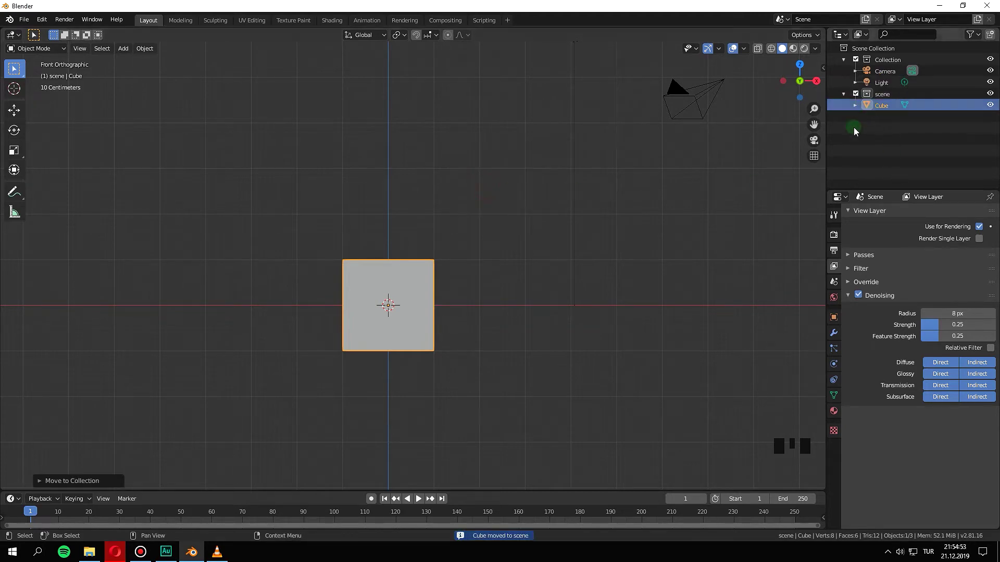
scroll("down", 3)
scroll("up", 3)
scroll("down", 3)
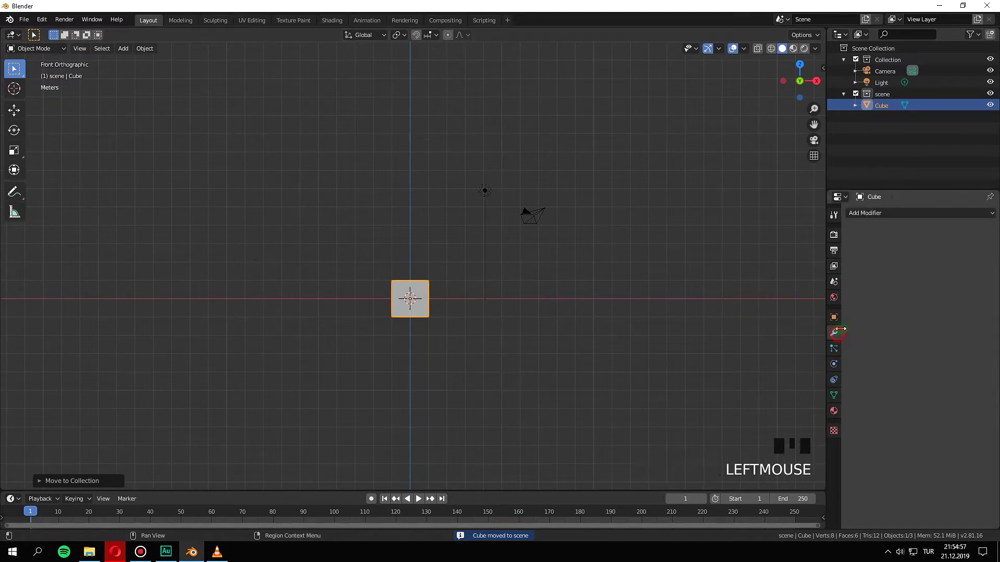
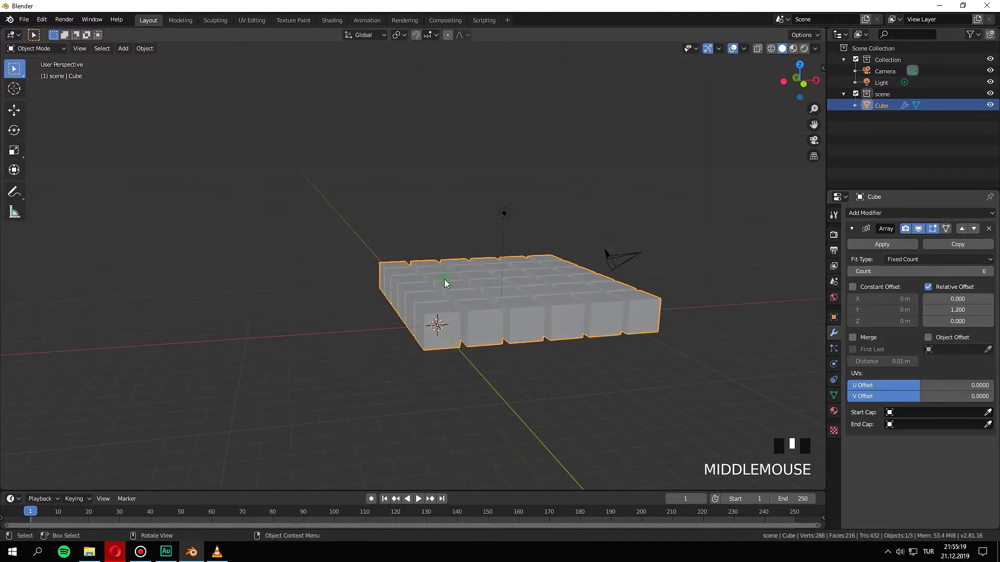
Add Array modifiers on X, Y and Z with relative offset 1.2 and count 6.
scroll("up", 3)
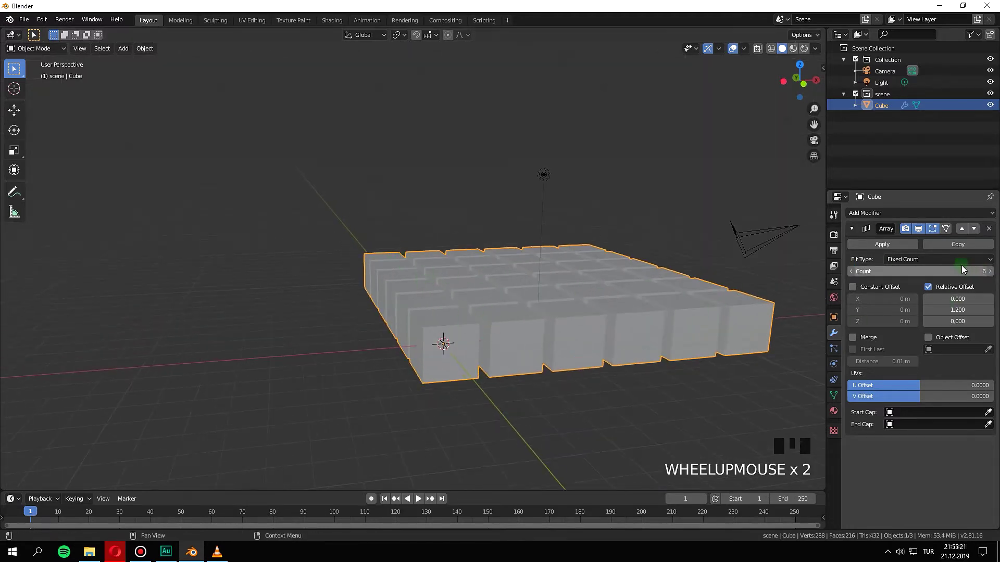
left_click_drag(454, 312, 508, 337)
scroll("down", 3)
left_click_drag(475, 342, 432, 354)
scroll("up", 3)
left_click(886, 245)
scroll("down", 3)
left_click_drag(537, 271, 871, 218)
left_click_drag(871, 218, 627, 283)
scroll("down", 3)
Apply the Array modifiers and set the block's origin to its geometry.
key("KP_5")
key("KP_1")
scroll("up", 3)
scroll("down", 3)
left_click_drag(593, 273, 486, 273)
scroll("up", 3)
left_click(891, 247)
scroll("down", 3)
scroll("up", 3)
left_click_drag(432, 226, 483, 238)
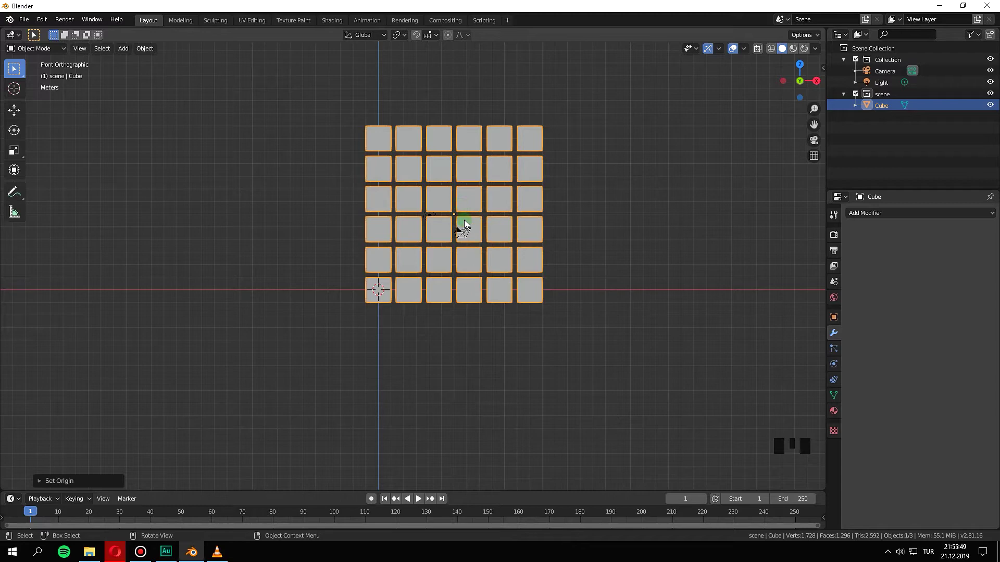
Frame the cube block and view it from the front.
scroll("up", 3)
scroll("down", 3)
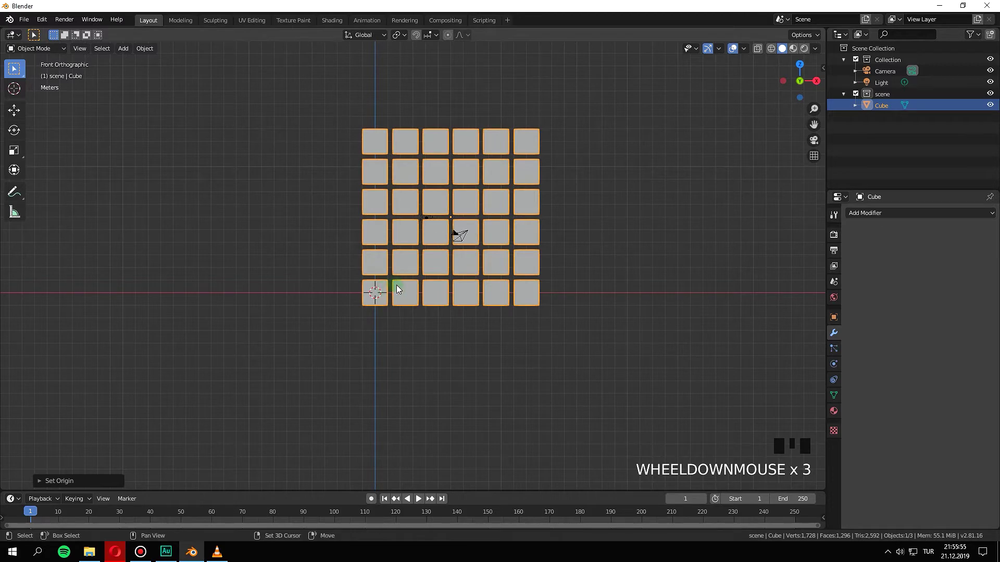
key("shift+c")
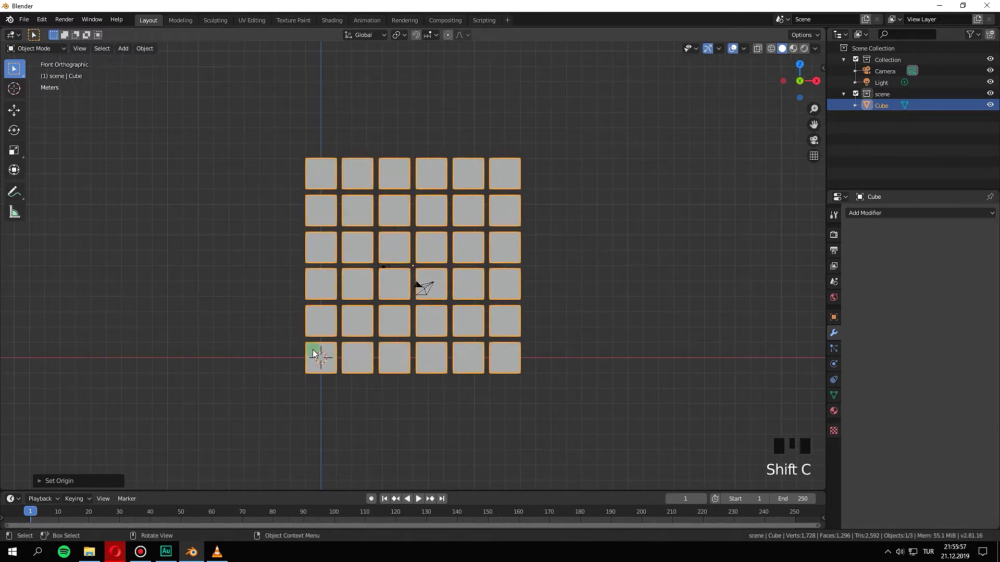
left_click_drag(355, 376, 427, 422)
scroll("up", 3)
scroll("down", 3)
key("KP_5")
key("KP_1")
scroll("down", 3)
middle_click(383, 367)
scroll("up", 3)
Snap the 3D cursor to the world origin, then the block to the cursor, and start moving it.
key("shift+s")
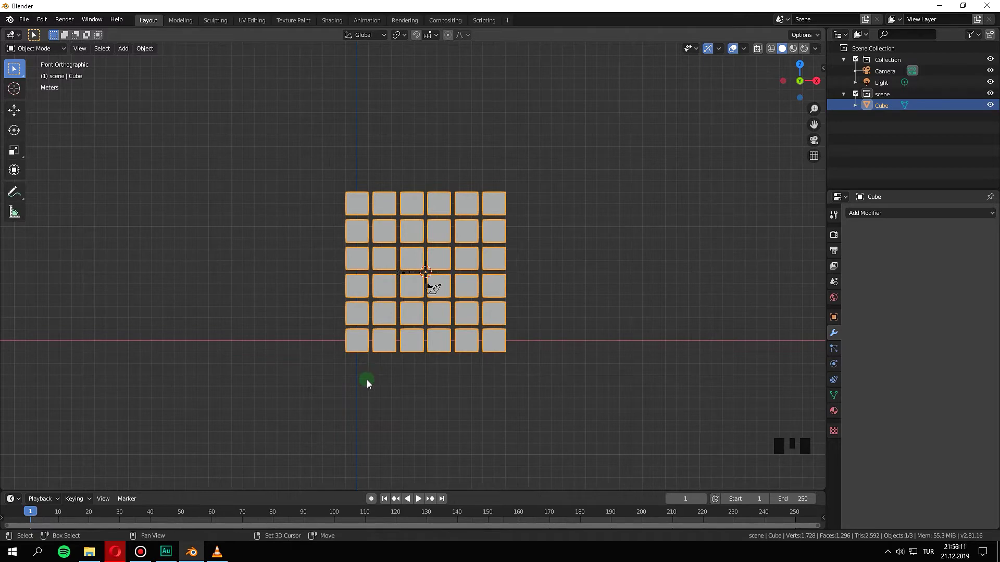
key("shift+c")
key("shift+s")
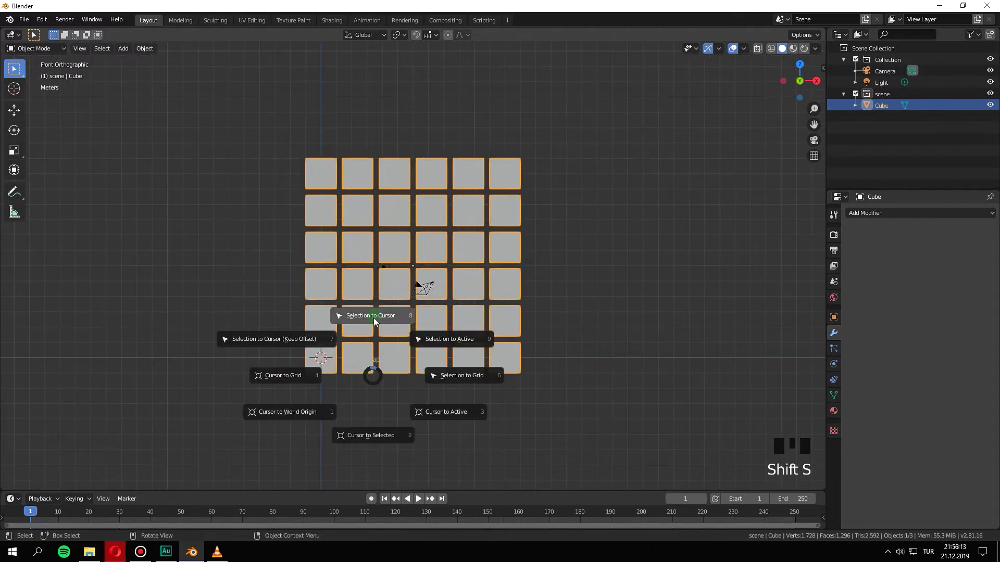
scroll("down", 3)
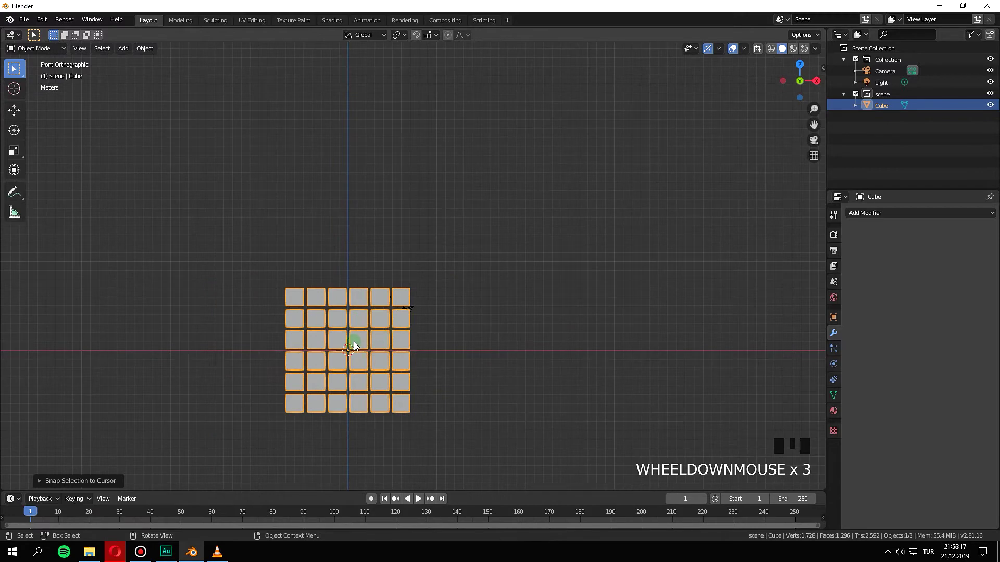
key("g")
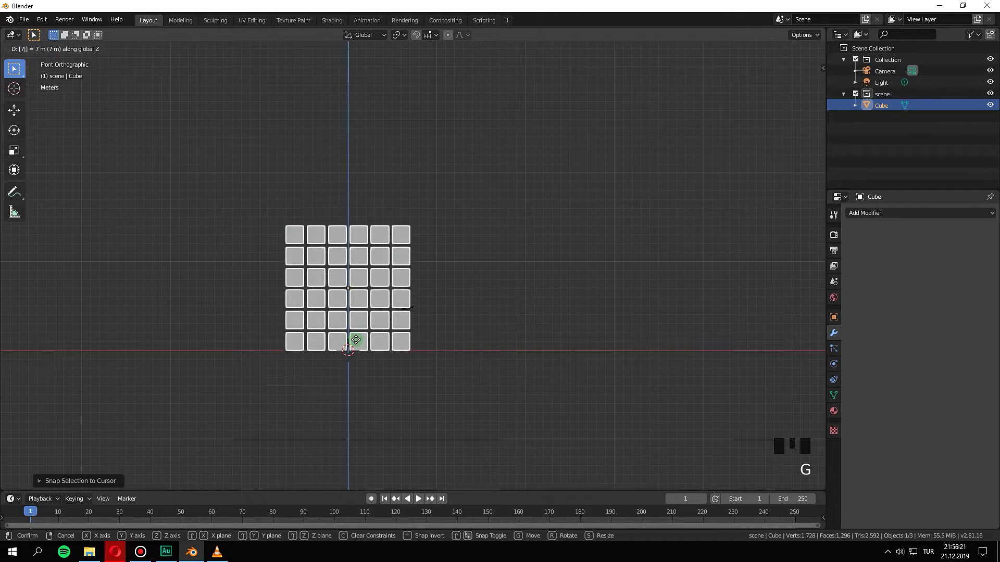
Raise the block 7 m along Z and switch to the scene camera view.
scroll("up", 3)
scroll("down", 3)
scroll("up", 3)
scroll("up", 3)
scroll("down", 3)
scroll("up", 3)
scroll("up", 3)
scroll("down", 3)
scroll("down", 3)
scroll("down", 3)
scroll("down", 3)
key("KP_0")
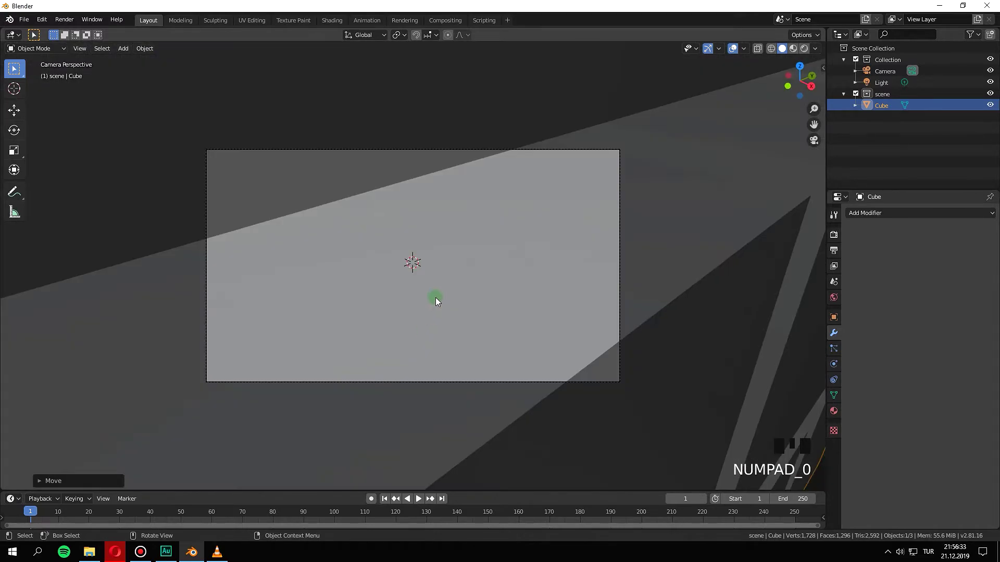
Select the camera and enable Lock Camera to View in the sidebar's View settings.
left_click(509, 385)
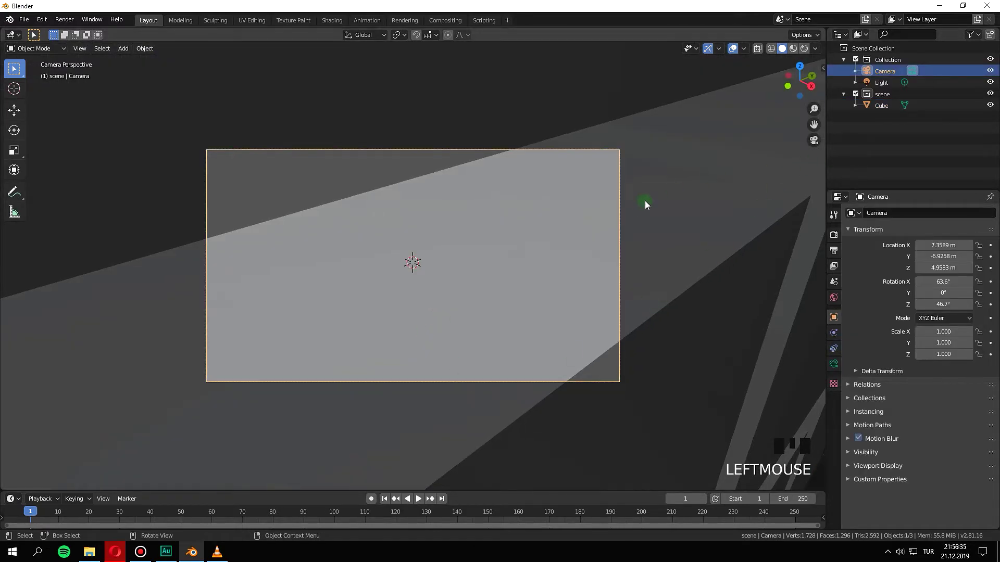
key("n")
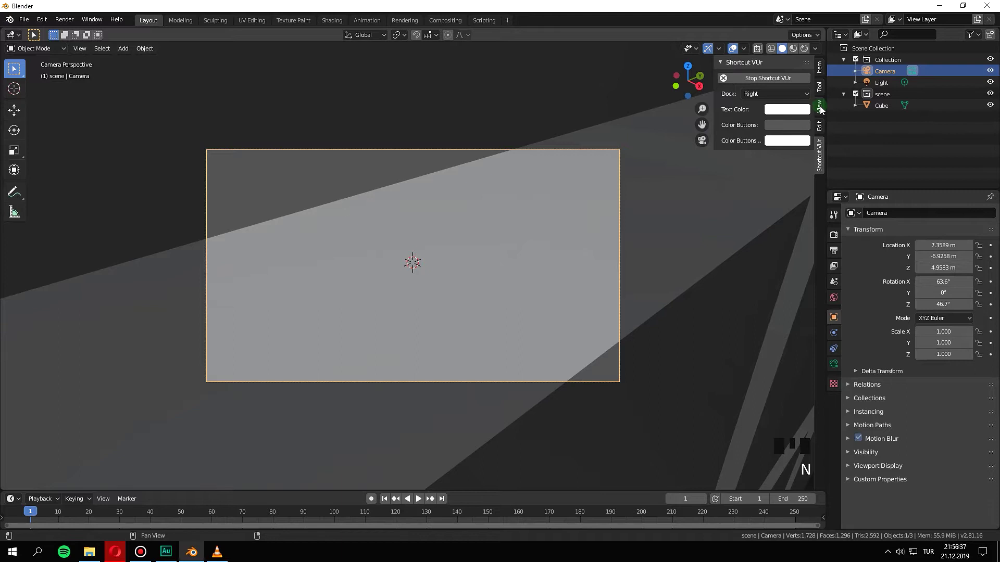
left_click(823, 111)
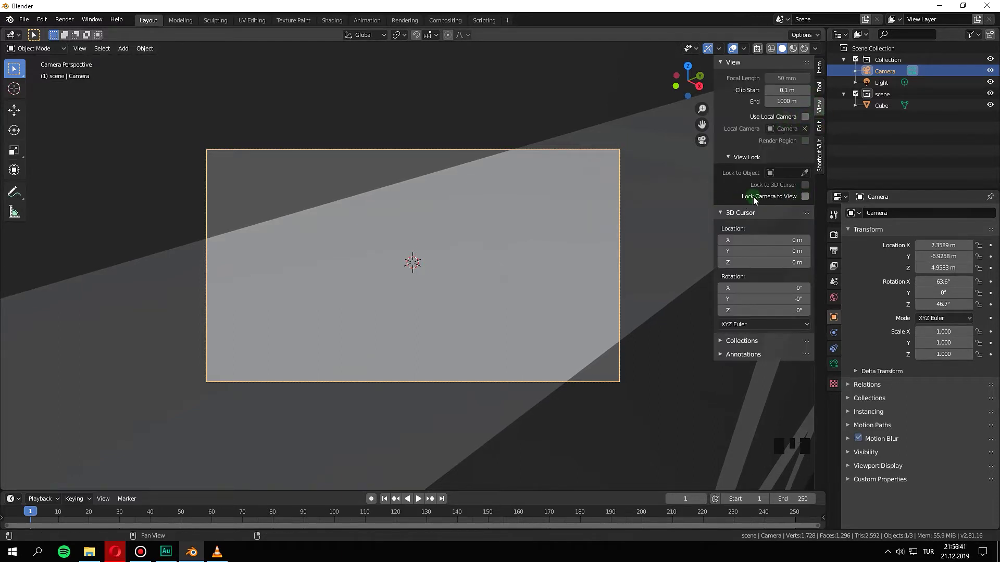
left_click(807, 201)
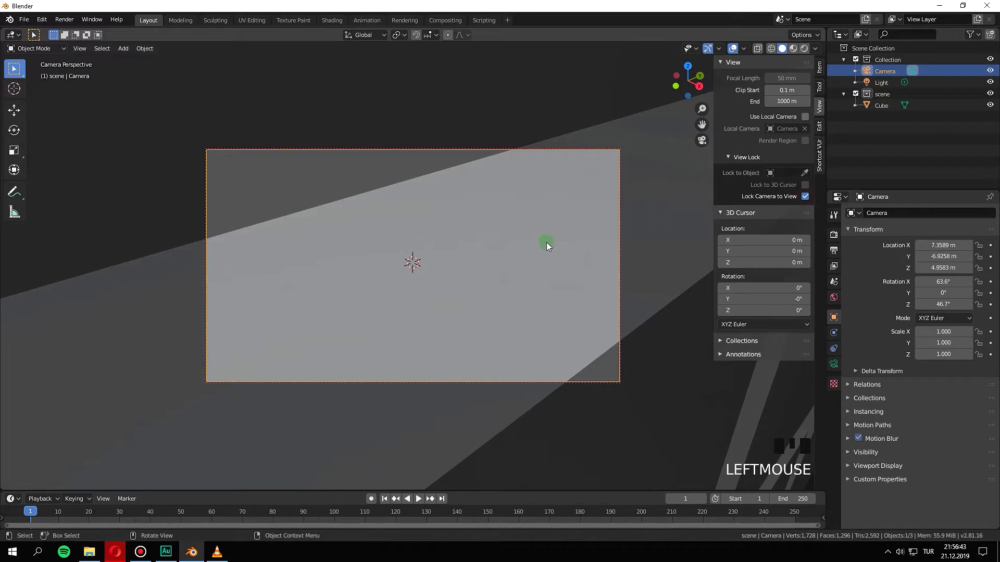
key("n")
Navigate the locked camera until it faces the front of the cube block, centred in frame.
scroll("down", 3)
scroll("down", 3)
scroll("down", 3)
left_click_drag(484, 262, 501, 268)
scroll("down", 3)
left_click_drag(495, 277, 410, 266)
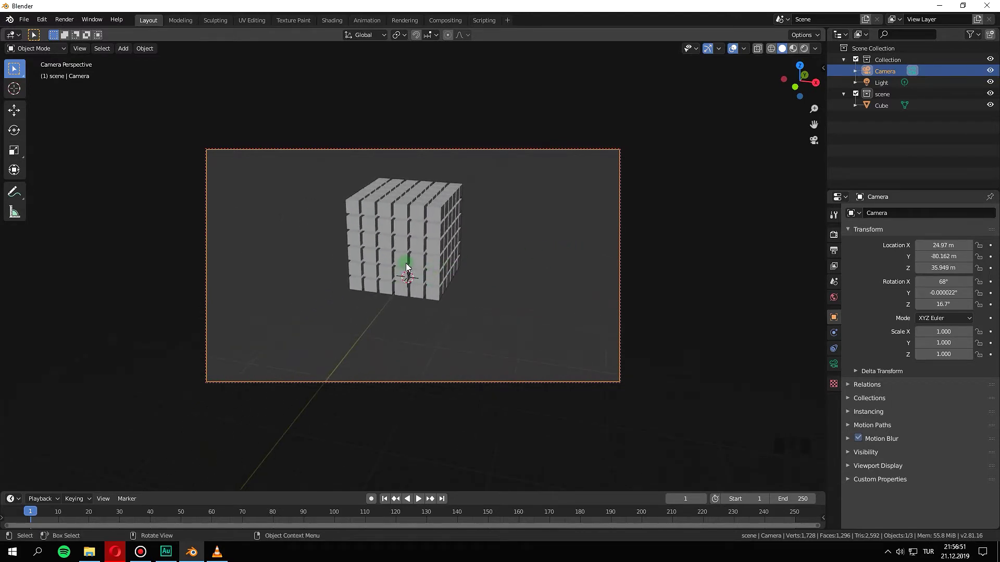
left_click_drag(447, 275, 464, 250)
scroll("up", 3)
scroll("down", 3)
left_click_drag(481, 259, 446, 237)
scroll("up", 3)
scroll("down", 3)
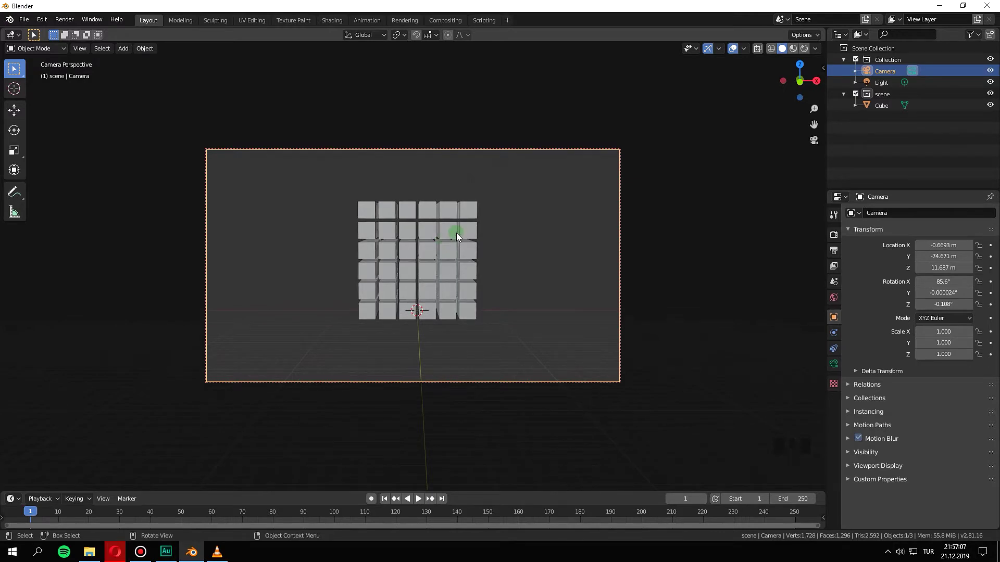
left_click_drag(440, 246, 440, 245)
scroll("up", 3)
scroll("down", 3)
left_click_drag(441, 246, 686, 181)
key("n")
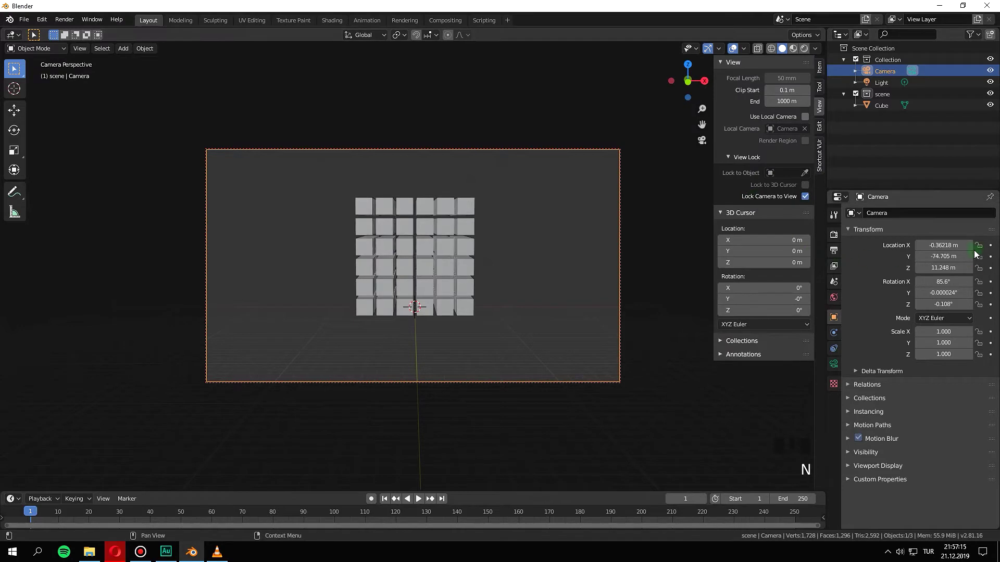
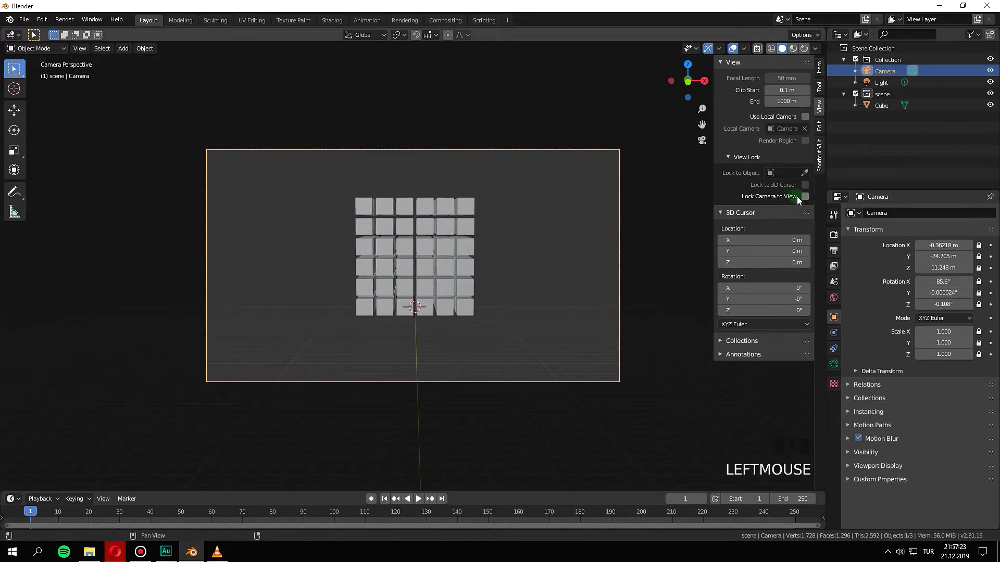
Close the sidebar and check the block's framing through the camera view.
key("n")
left_click_drag(529, 299, 507, 286)
key("KP_0")
scroll("down", 3)
scroll("up", 3)
scroll("down", 3)
scroll("up", 3)
scroll("down", 3)
scroll("up", 3)
left_click_drag(608, 291, 590, 294)
scroll("down", 3)
scroll("up", 3)
scroll("down", 3)
left_click_drag(564, 255, 510, 262)
scroll("down", 3)
Return to front view and switch to the Shading workspace.
key("KP_5")
key("KP_1")
scroll("up", 3)
scroll("up", 3)
key("shift+a")
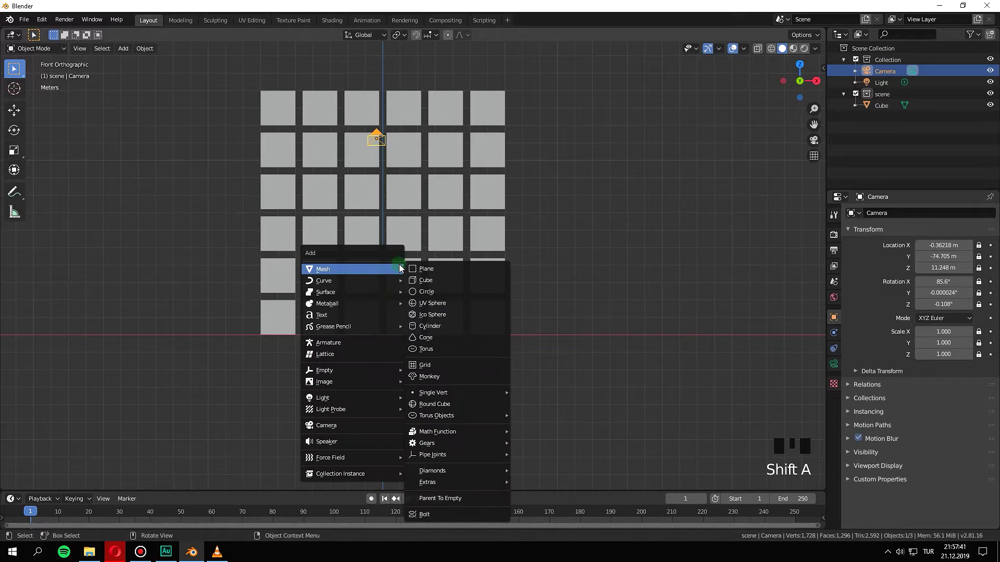
scroll("down", 3)
left_click_drag(472, 229, 340, 24)
left_click(340, 23)
Load paul_lobe_haus_1k.hdr into an Environment Texture and link its Color to the World Output Surface.
scroll("down", 3)
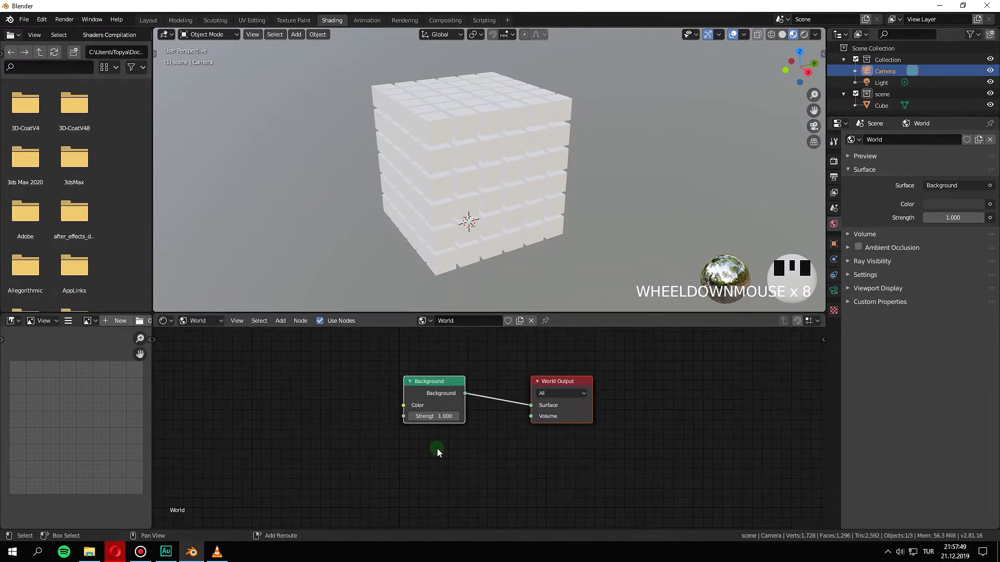
key("Delete")
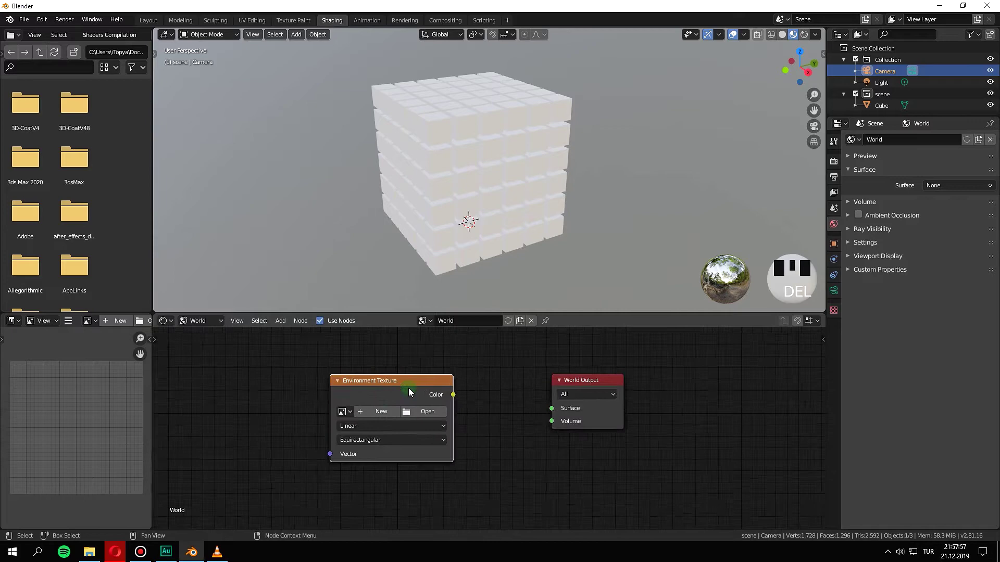
left_click_drag(439, 418, 610, 294)
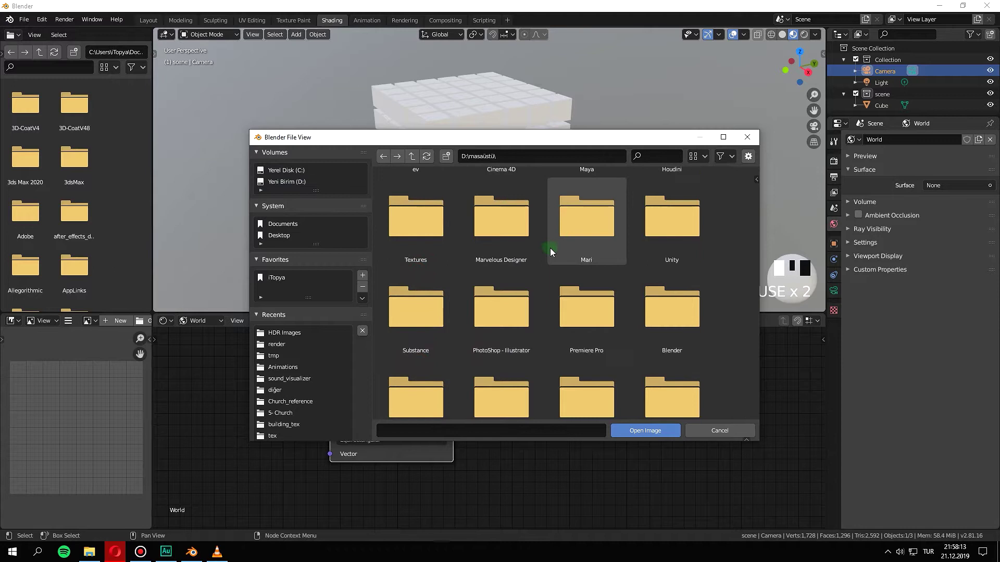
left_click_drag(503, 285, 620, 319)
left_click(608, 317)
left_click_drag(561, 324, 483, 326)
left_click_drag(485, 348, 442, 340)
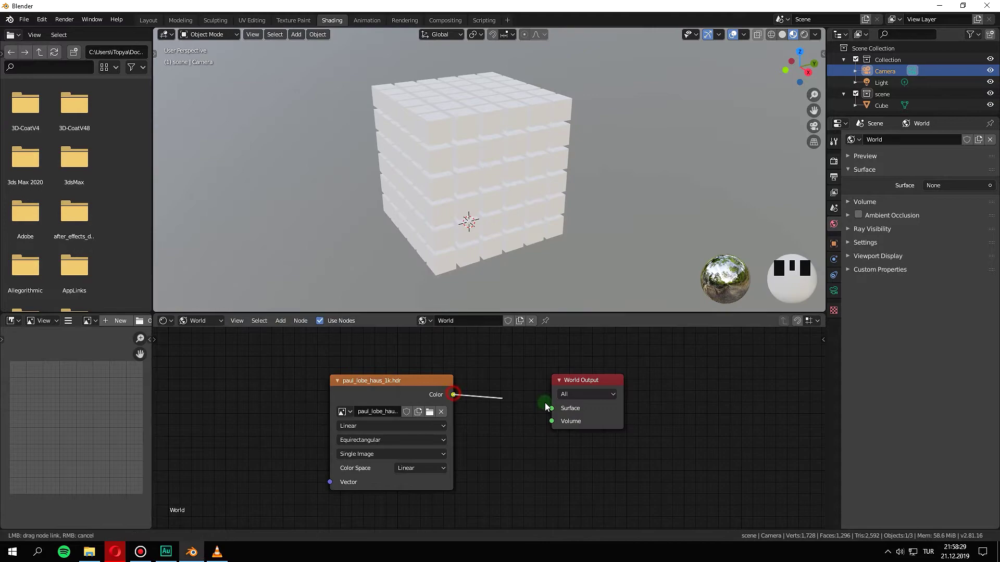
left_click(562, 407)
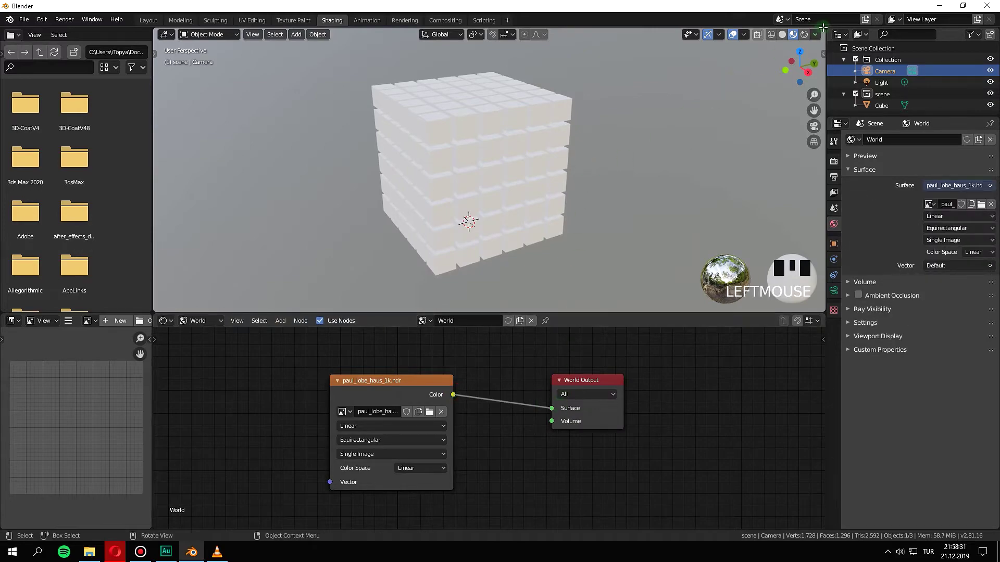
Return to the Layout workspace with the block shown against the HDR environment.
left_click(806, 33)
scroll("down", 3)
left_click_drag(500, 141, 448, 149)
scroll("down", 3)
left_click_drag(445, 175, 357, 218)
scroll("up", 3)
scroll("down", 3)
left_click(770, 36)
scroll("up", 3)
Set the viewport to front orthographic view, ready to add a mesh.
key("KP_5")
key("KP_1")
scroll("down", 3)
left_click_drag(535, 186, 480, 194)
scroll("up", 3)
left_click_drag(483, 193, 158, 23)
left_click_drag(158, 23, 422, 163)
key("KP_5")
key("KP_1")
scroll("up", 3)
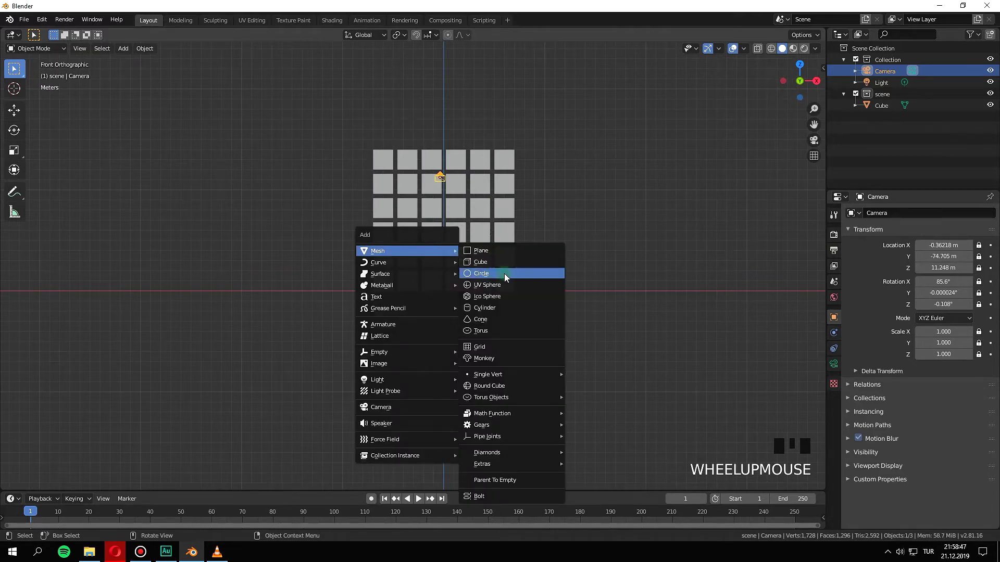
Add a UV sphere, raise it 6 m along Z and scale it up to enclose the cube grid.
key("shift+a")
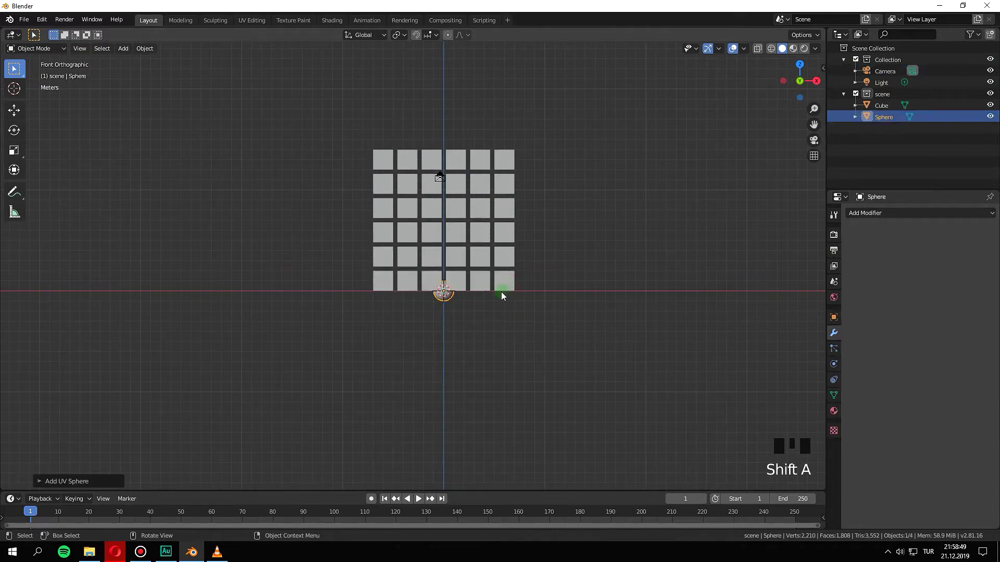
scroll("up", 3)
left_click_drag(448, 291, 446, 287)
key("g")
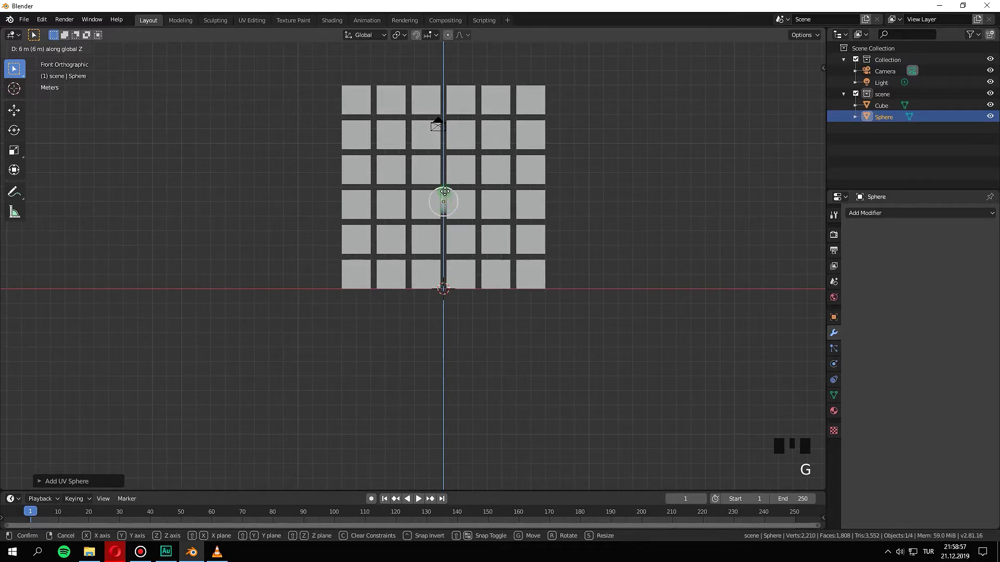
scroll("up", 3)
scroll("down", 3)
key("s")
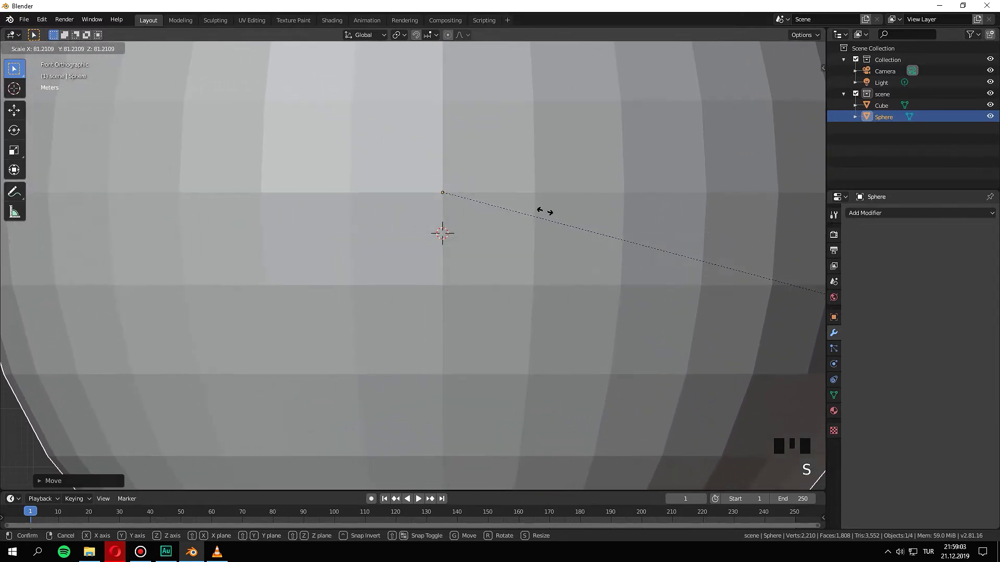
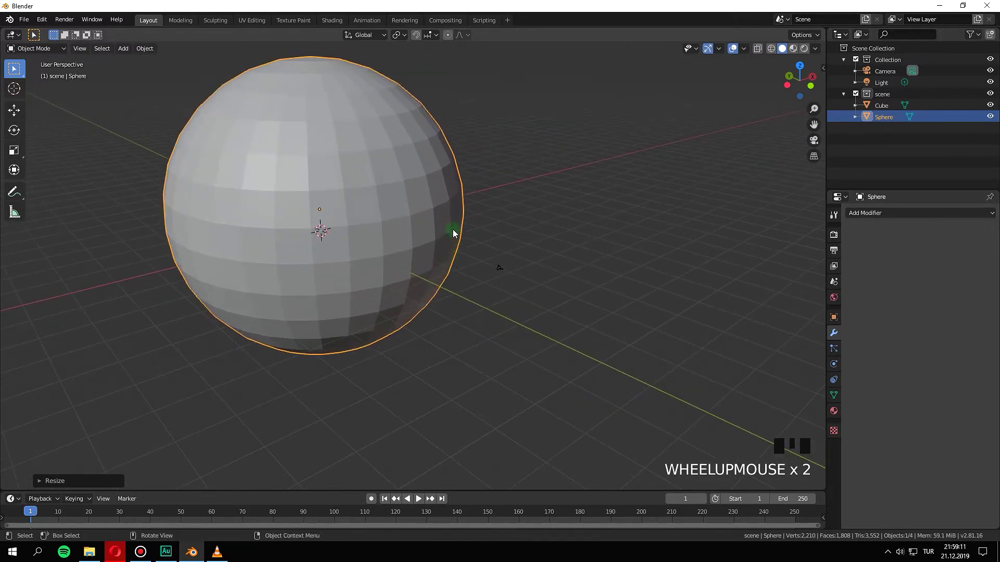
key("s")
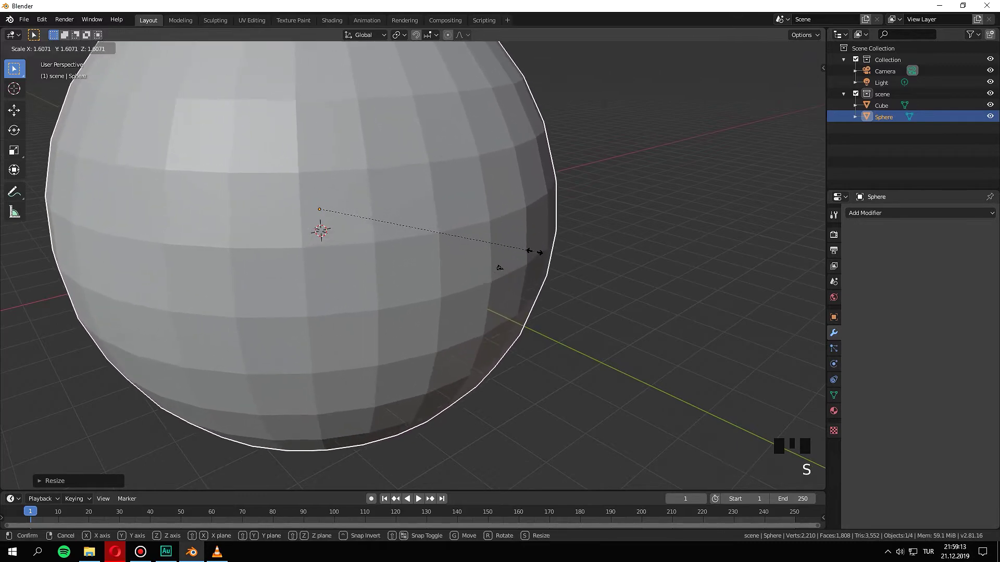
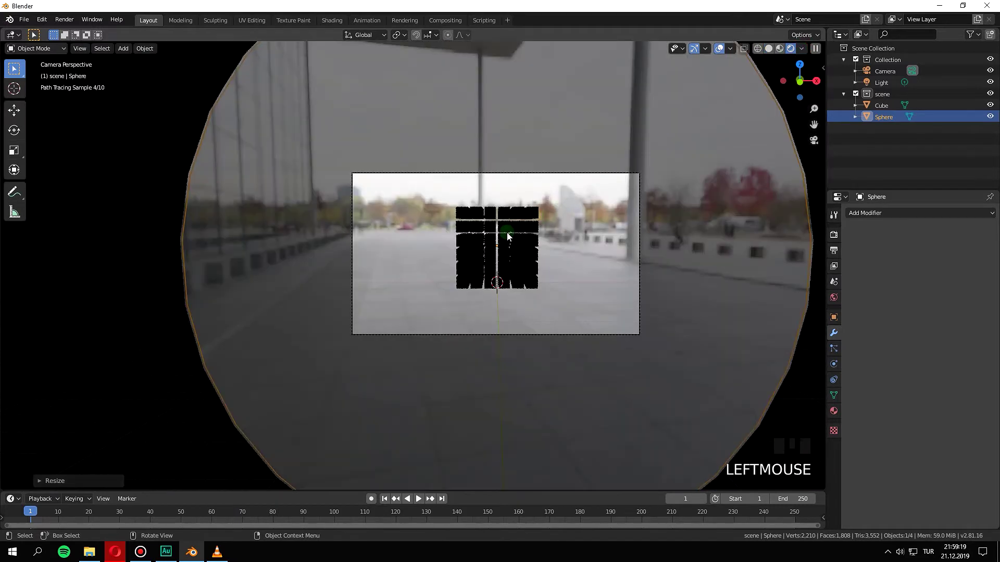
Select the camera and look through it at the cube block against the HDR street environment.
scroll("up", 3)
left_click_drag(793, 52, 817, 97)
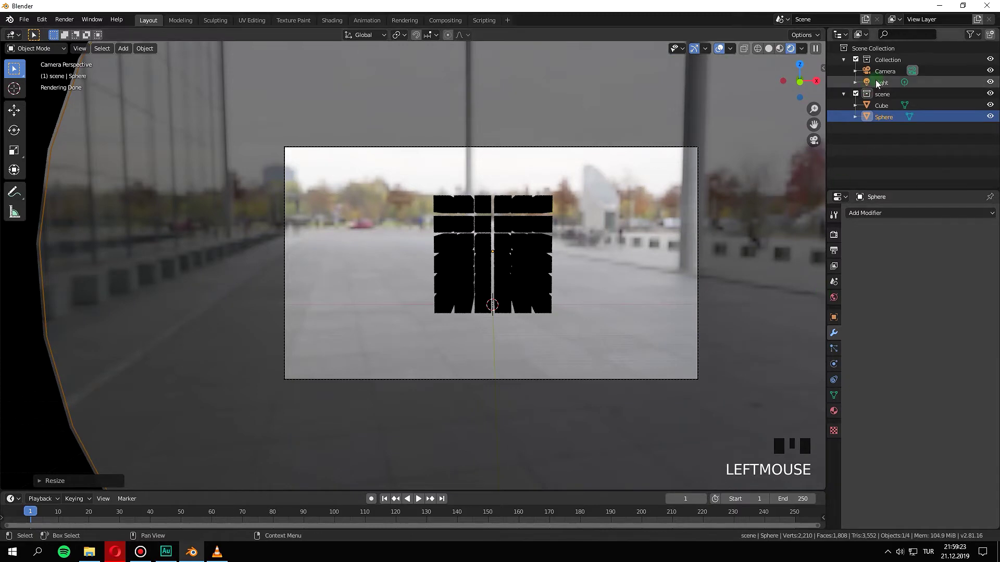
left_click(880, 75)
left_click_drag(839, 364, 687, 325)
key("KP_0")
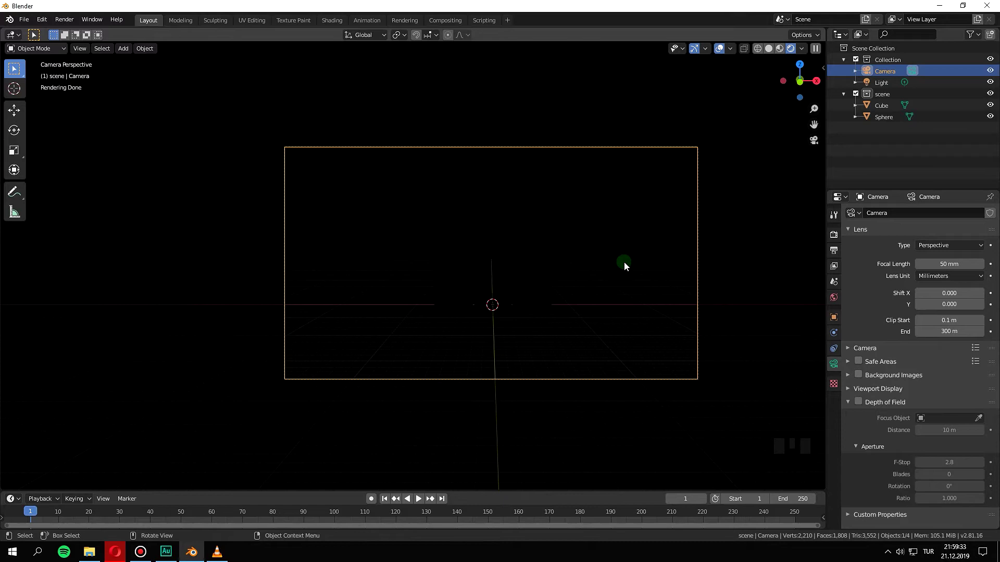
left_click_drag(511, 279, 519, 253)
key("KP_0")
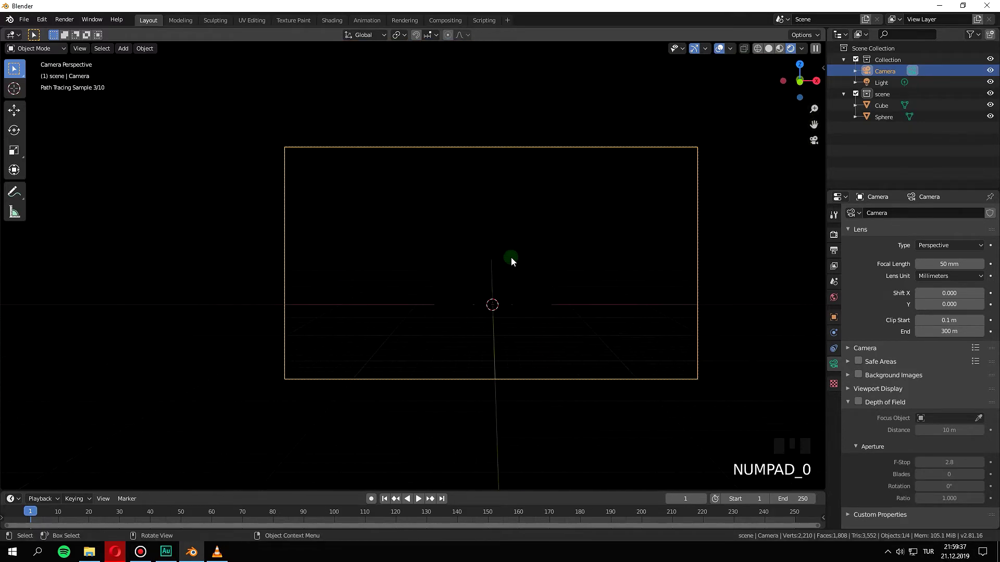
Orbit out from the camera and select the big enclosing sphere for its new material.
scroll("down", 3)
left_click_drag(544, 323, 451, 311)
scroll("down", 3)
scroll("down", 3)
left_click(478, 285)
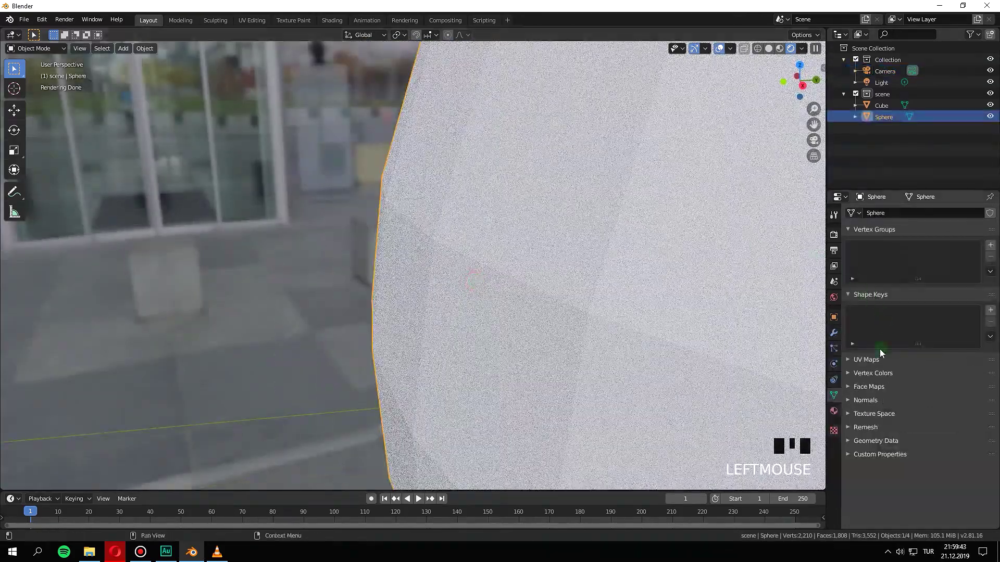
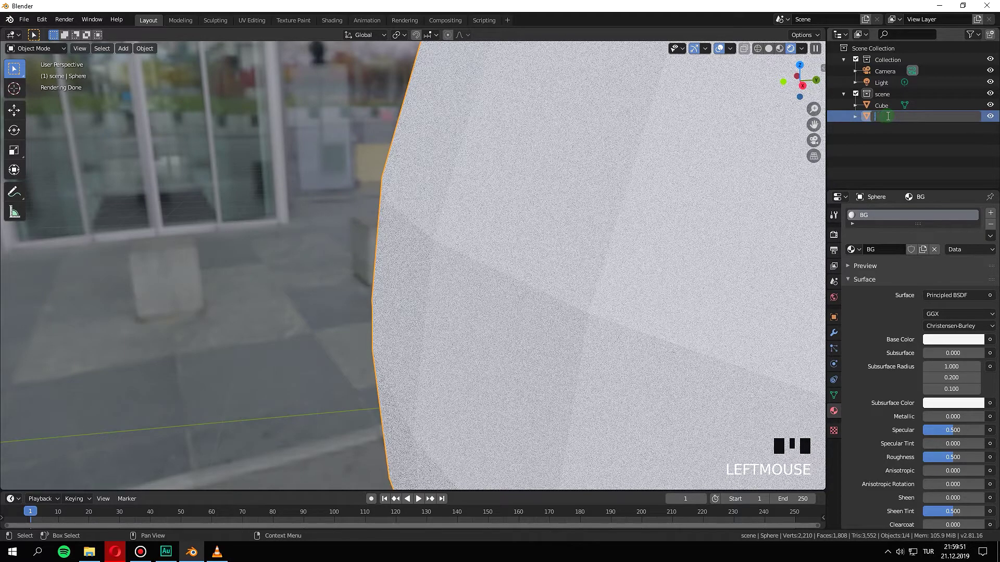
Rename the big sphere BG, darkening the inside of the camera view.
key("BackSpace")
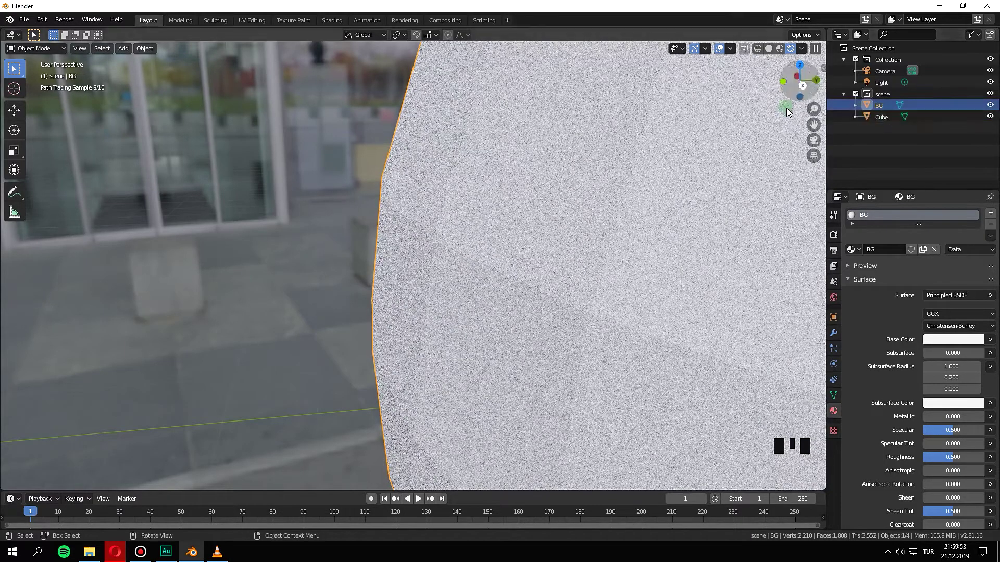
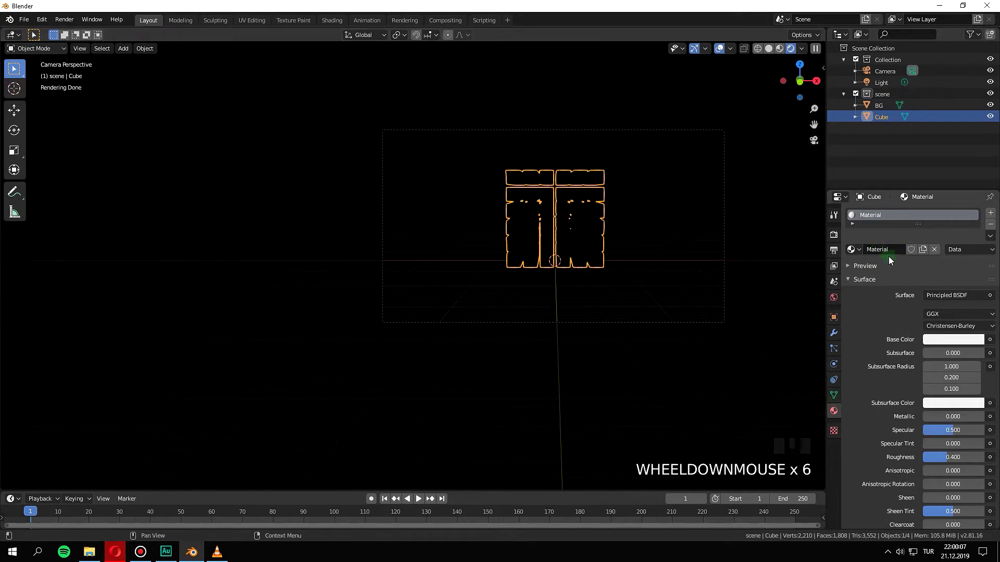
left_click_drag(878, 214, 838, 228)
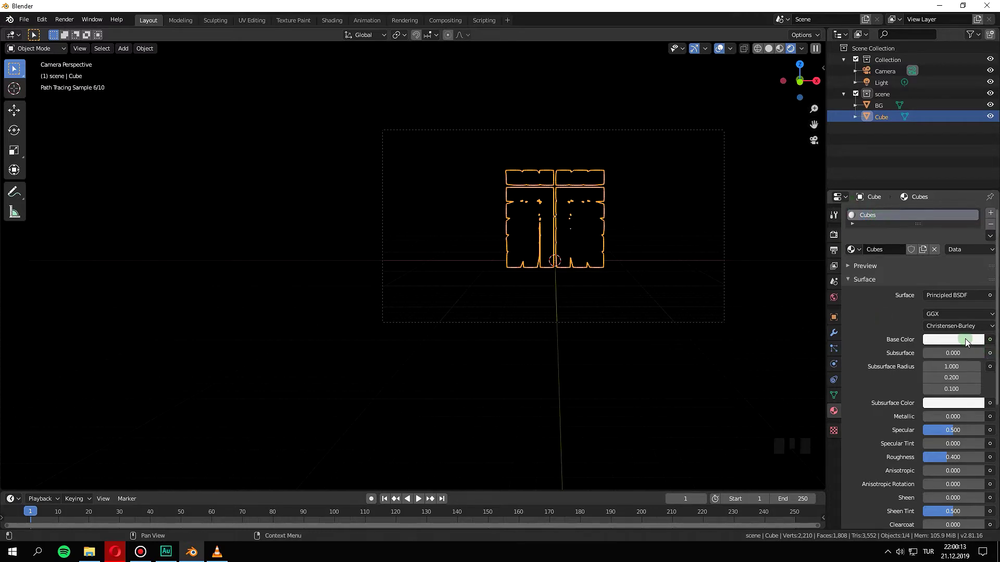
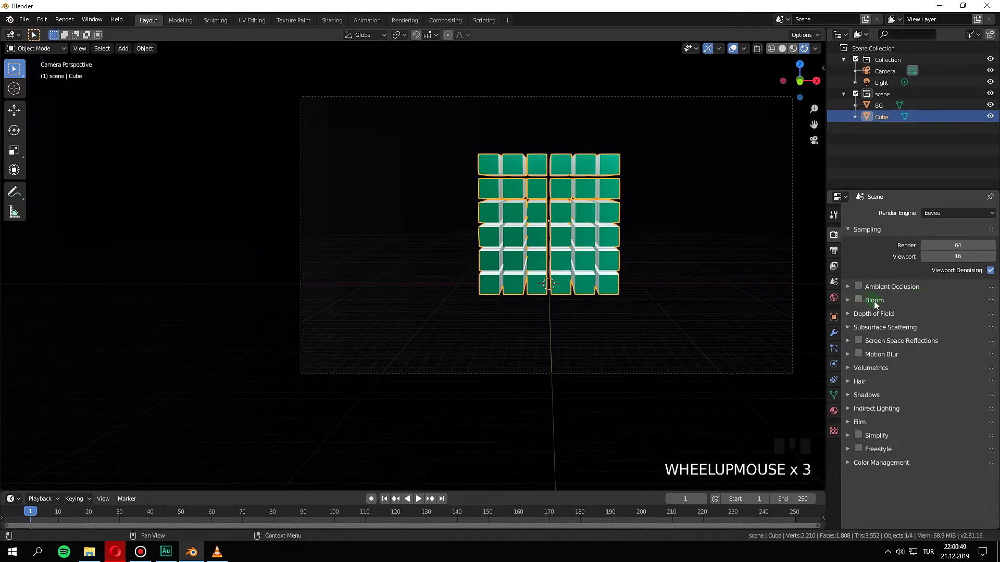
Enable screen-space refraction in render settings with half-resolution tracing turned off.
left_click(857, 303)
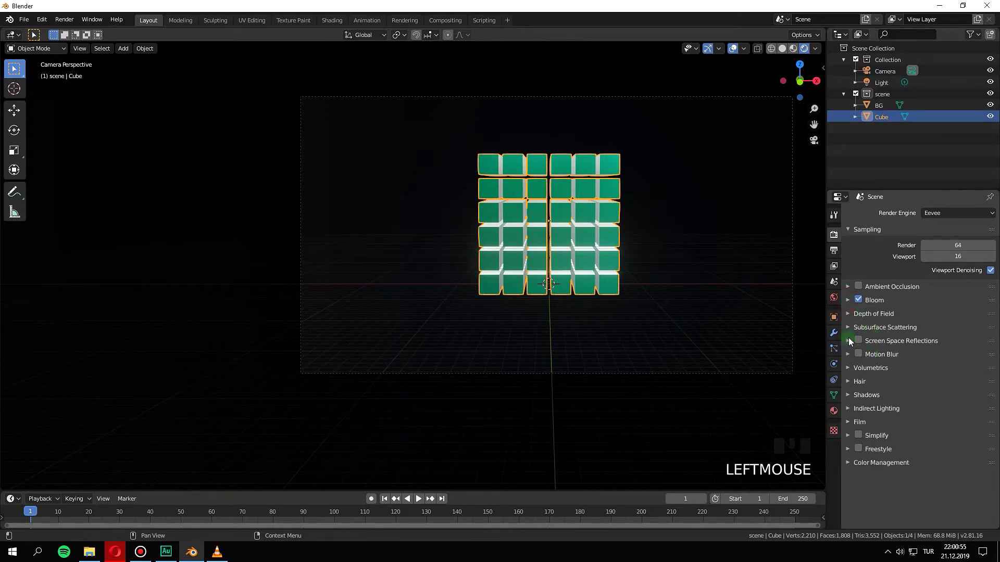
left_click(860, 343)
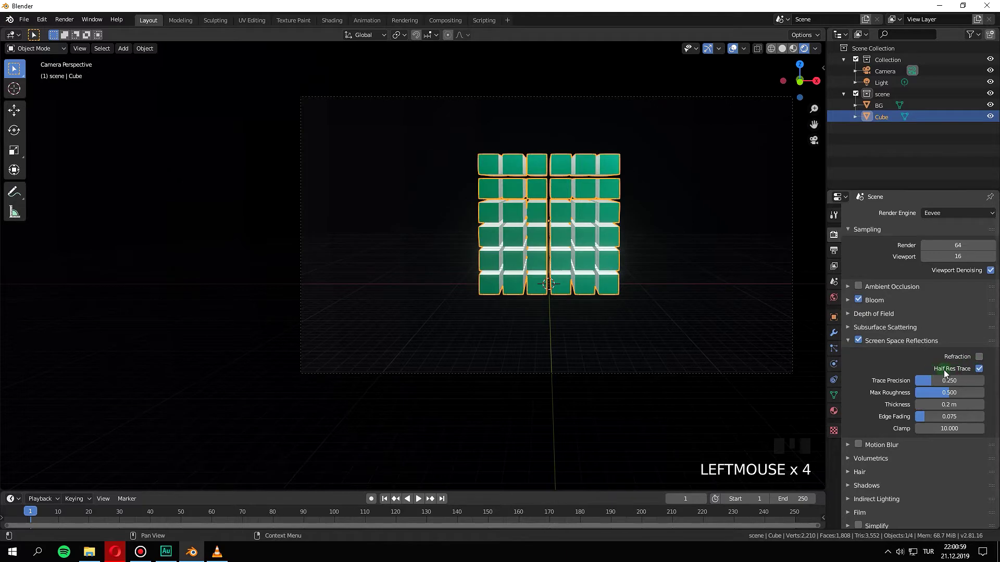
left_click(983, 374)
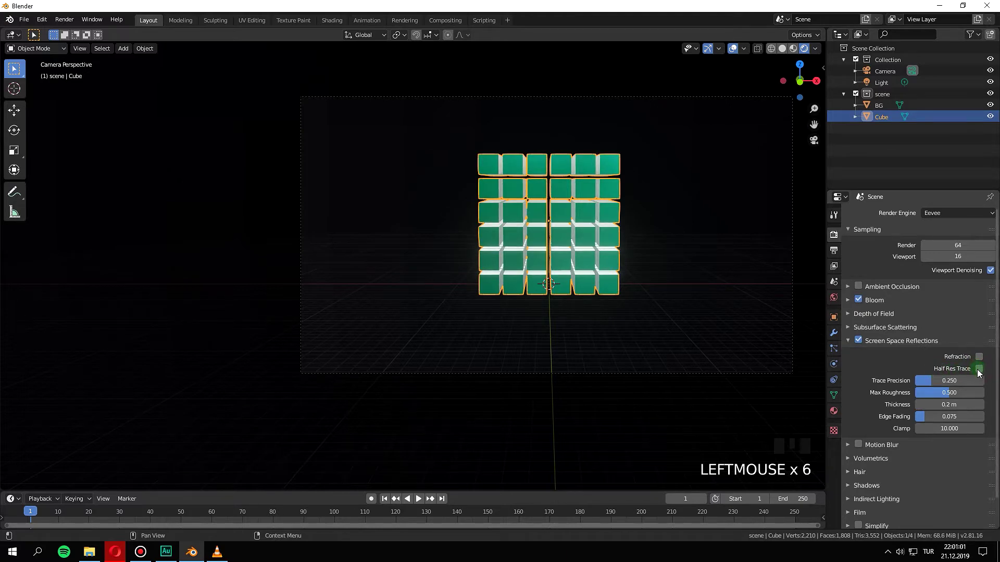
left_click(983, 360)
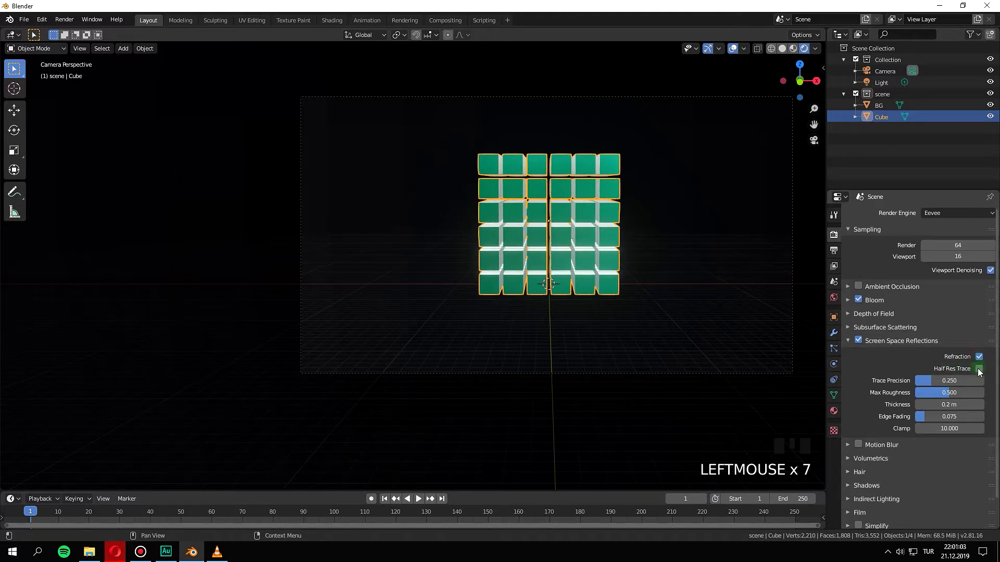
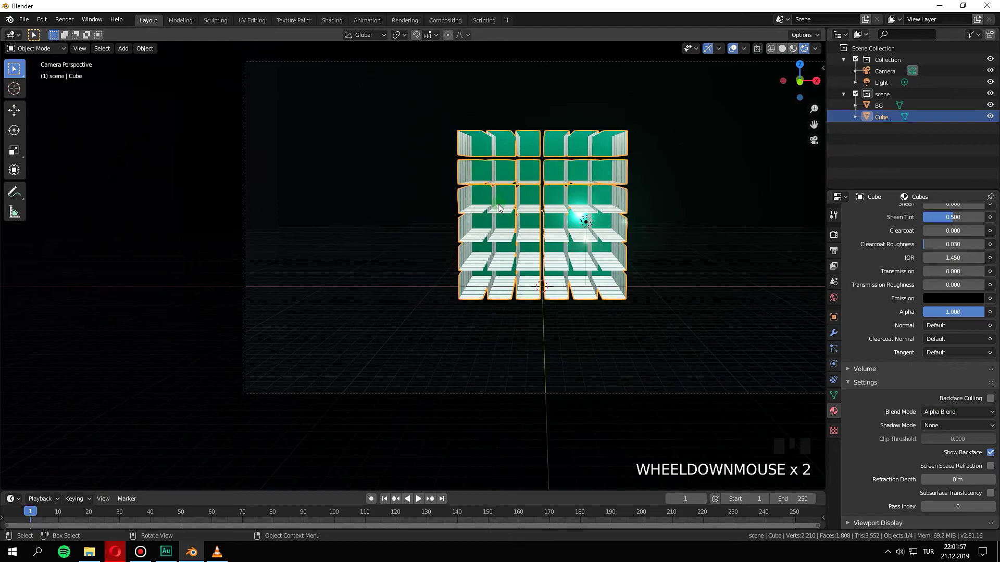
Turn on refraction for the cube grid's glass material and check it through the camera.
left_click_drag(511, 224, 490, 242)
key("KP_0")
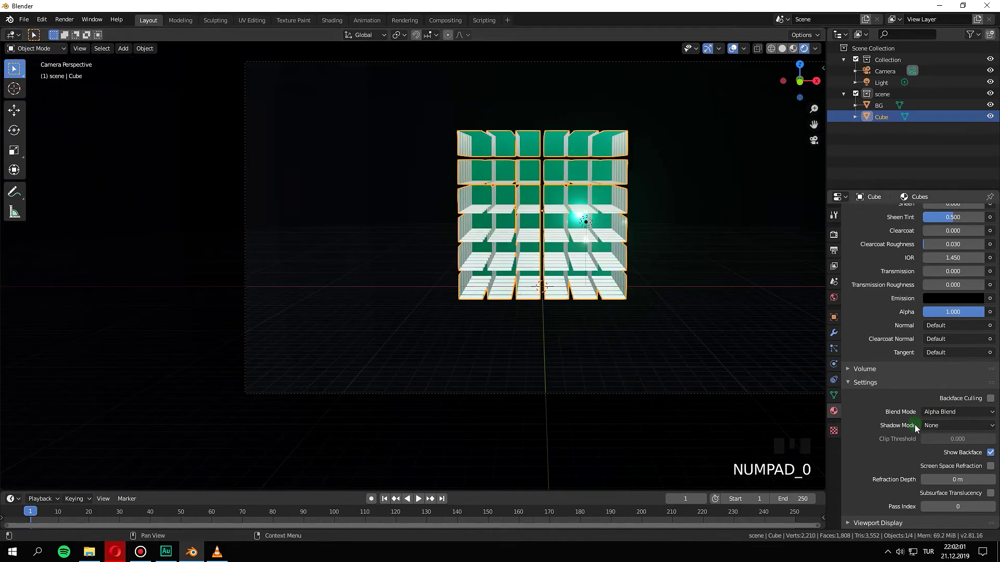
left_click(992, 471)
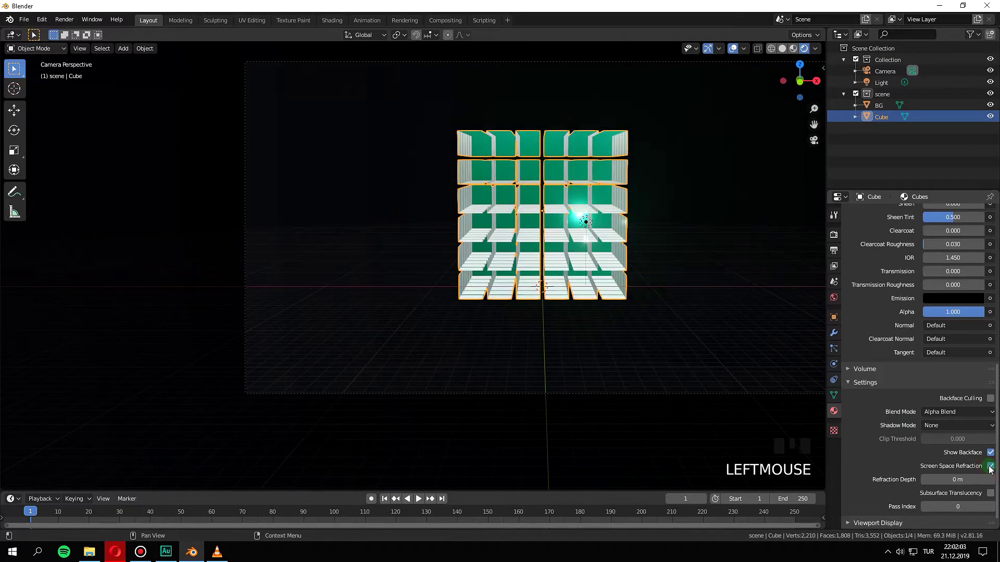
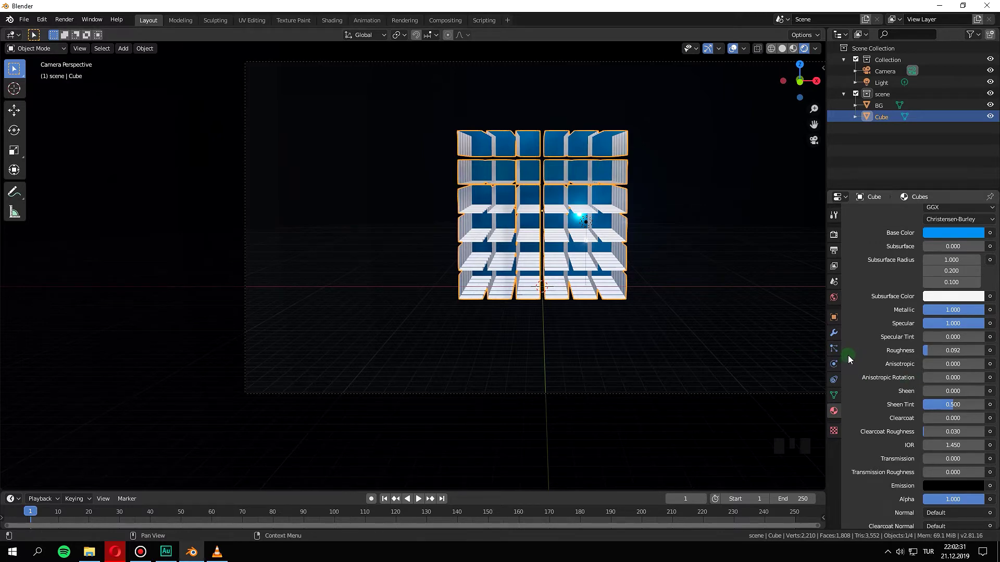
Add a Displace modifier to the cube grid with a new texture to drive it.
scroll("down", 3)
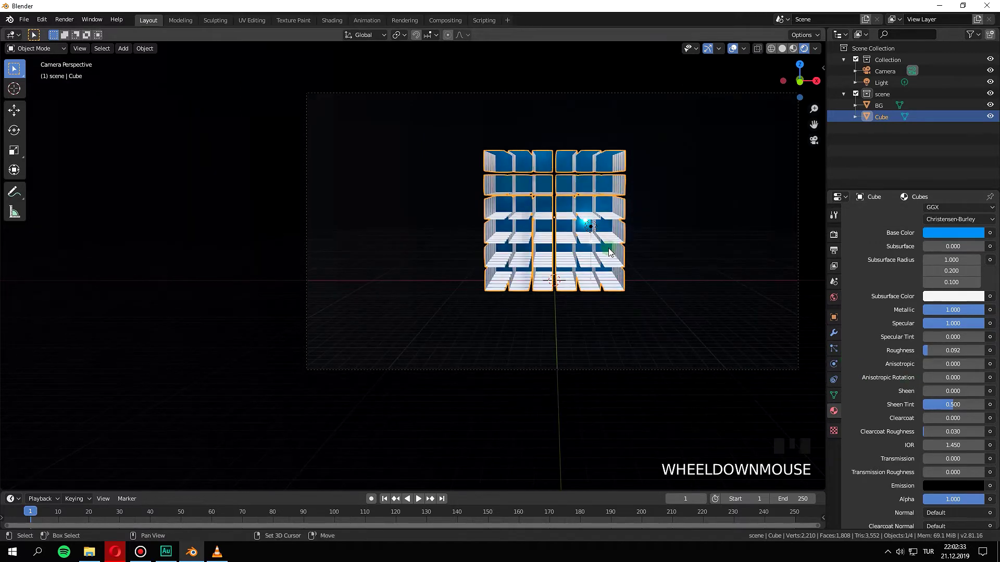
left_click_drag(595, 251, 889, 276)
left_click_drag(889, 276, 488, 207)
scroll("up", 3)
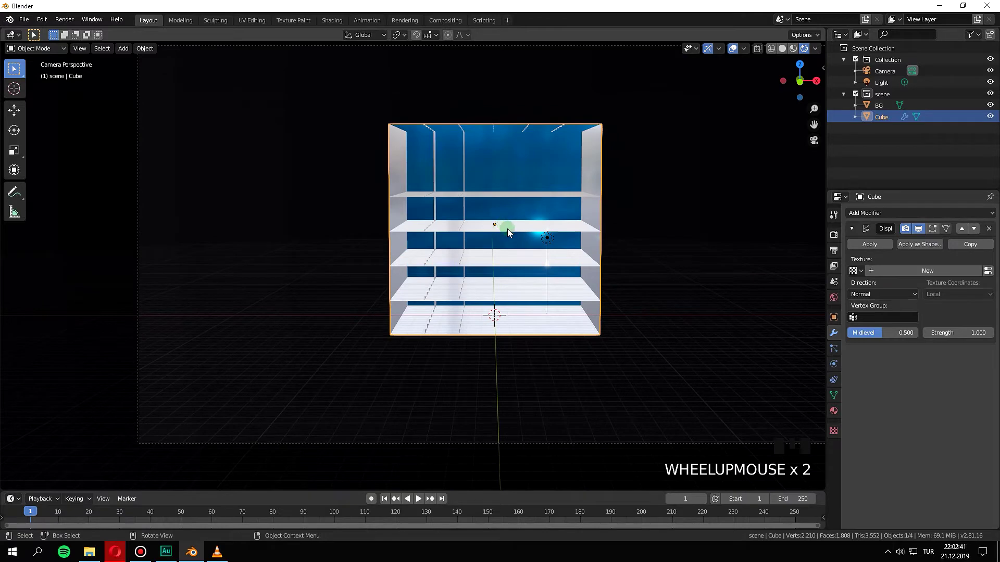
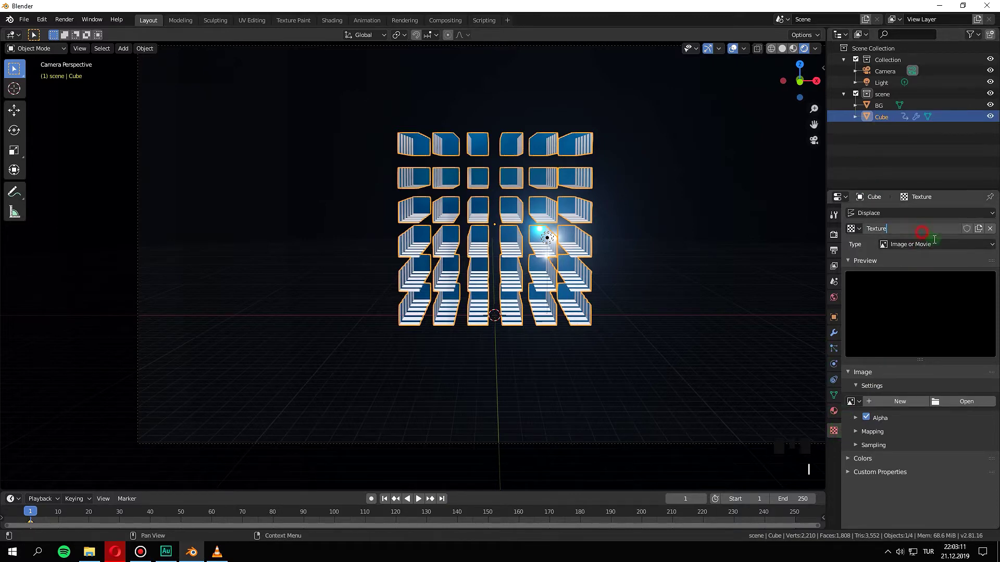
Set the displacement texture to a blotchy noise so the blocks warp into shifted fragments.
left_click(941, 247)
left_click_drag(917, 379, 539, 335)
key("space")
key("space")
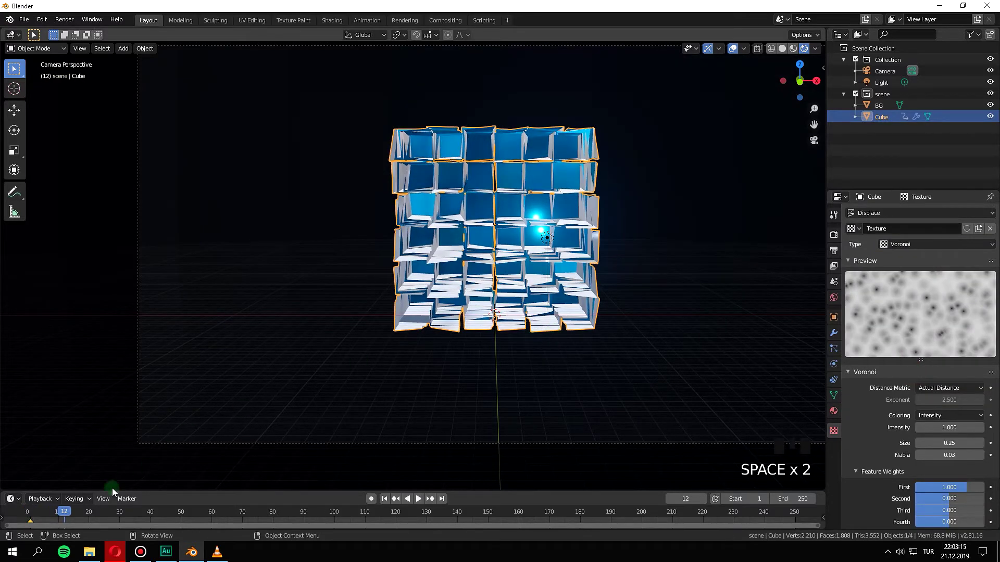
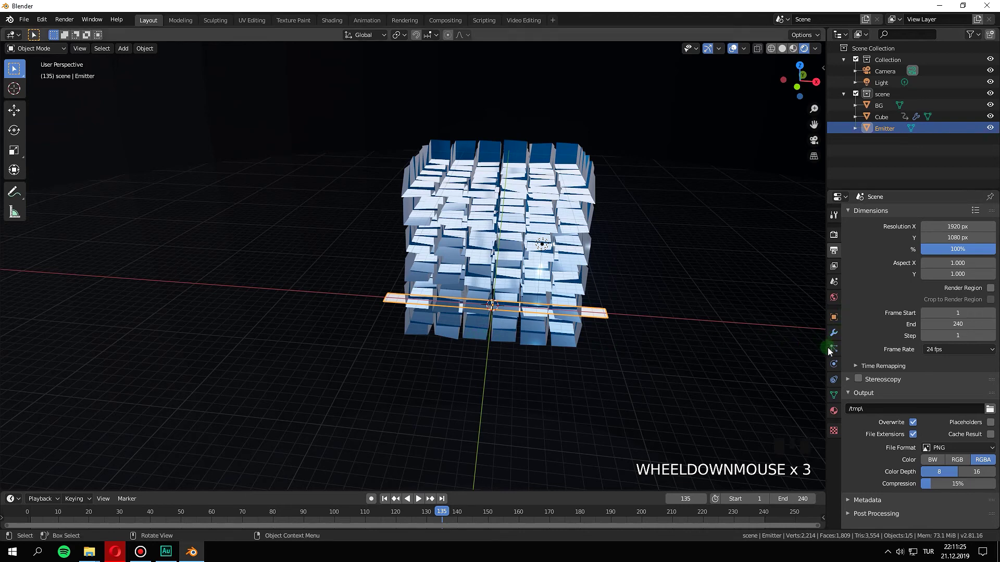
Add a UV sphere and move it along X well to the left of the cube grid.
left_click_drag(832, 352, 875, 311)
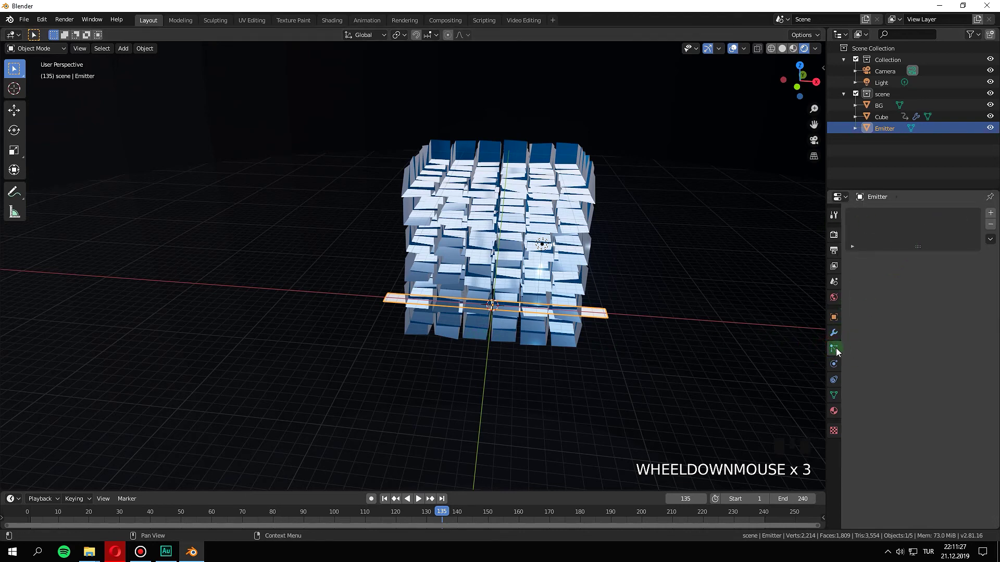
left_click_drag(995, 217, 423, 315)
left_click_drag(423, 315, 420, 301)
scroll("up", 3)
scroll("down", 3)
middle_click(413, 293)
scroll("up", 3)
left_click_drag(426, 294, 523, 88)
key("shift+a")
scroll("up", 3)
key("g")
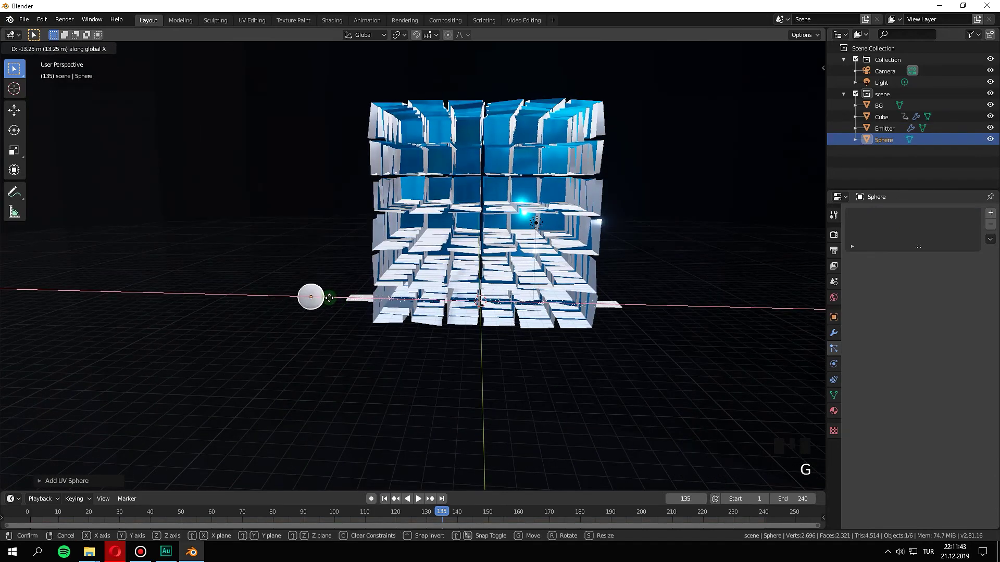
From the camera view, scale the sphere to 0.2 and duplicate it offset along X.
scroll("down", 3)
scroll("up", 3)
key("KP_0")
key("g")
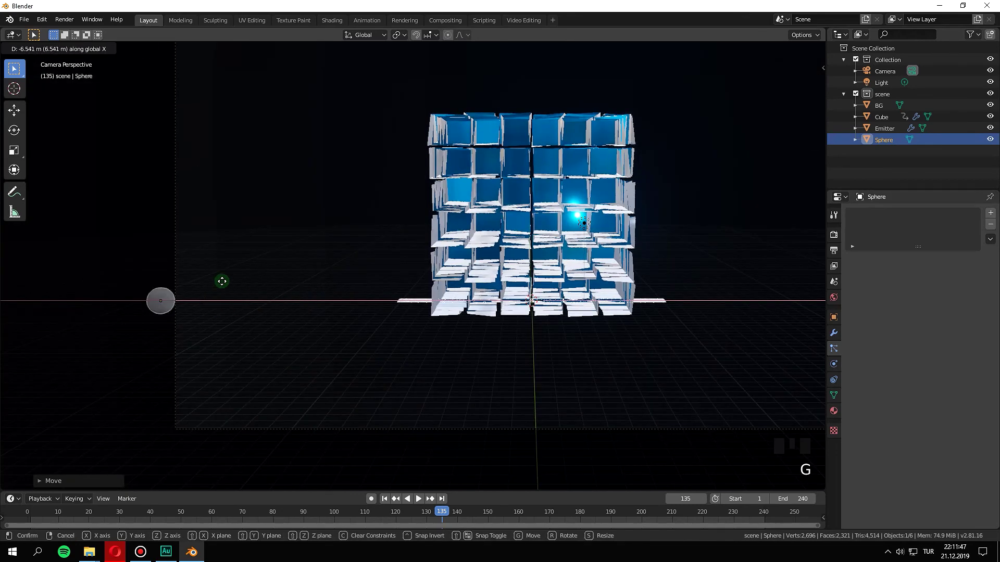
key("s")
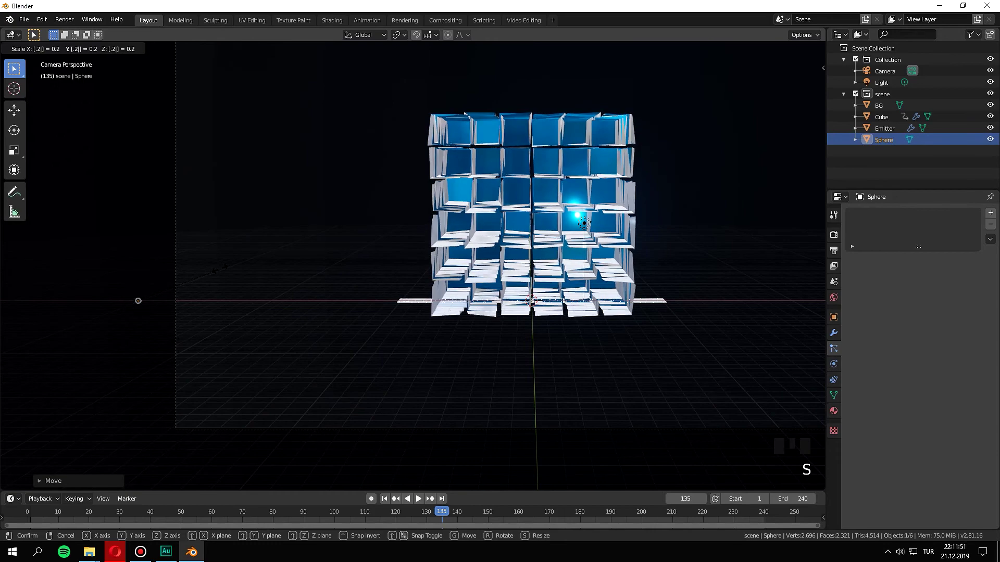
scroll("up", 3)
scroll("down", 3)
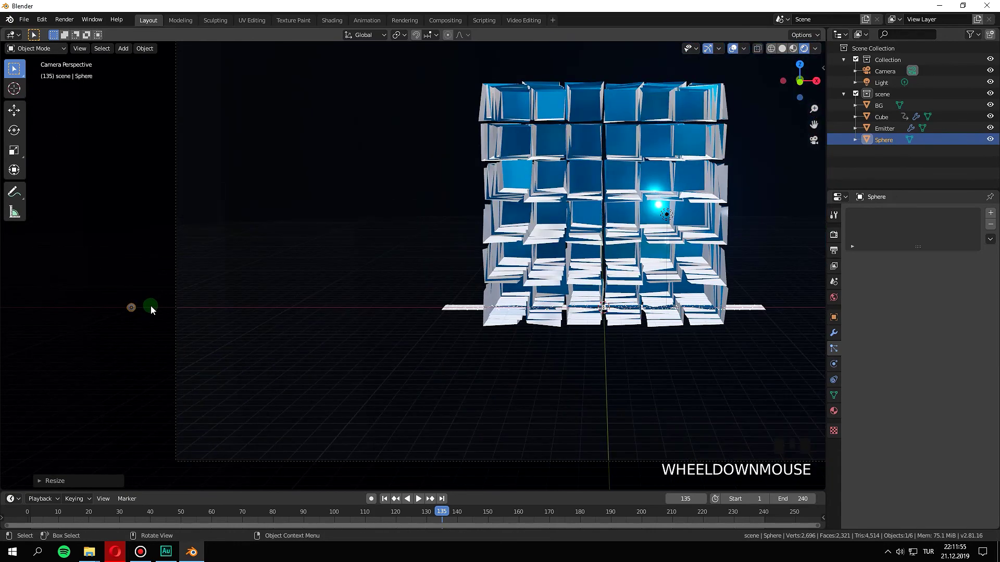
key("shift+d")
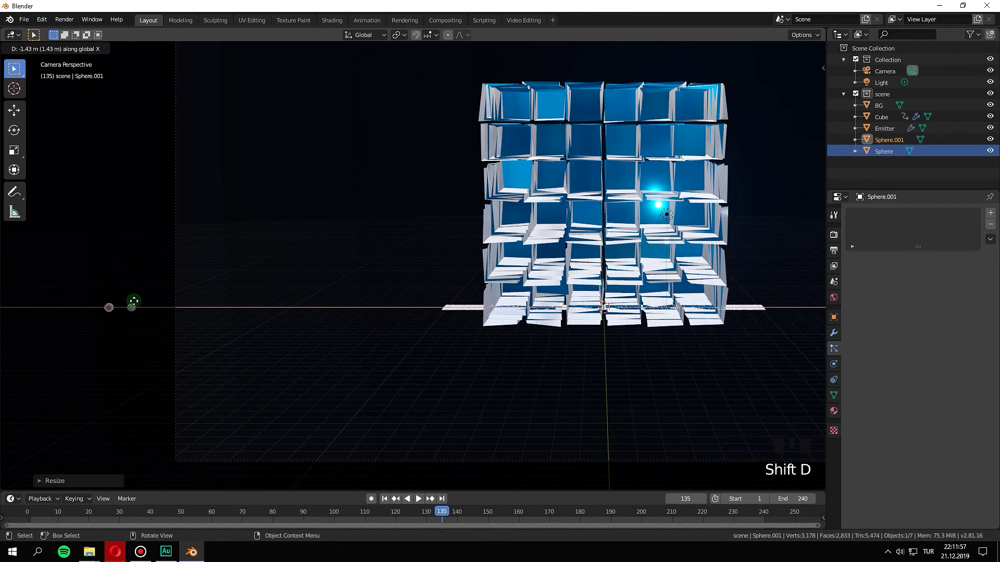
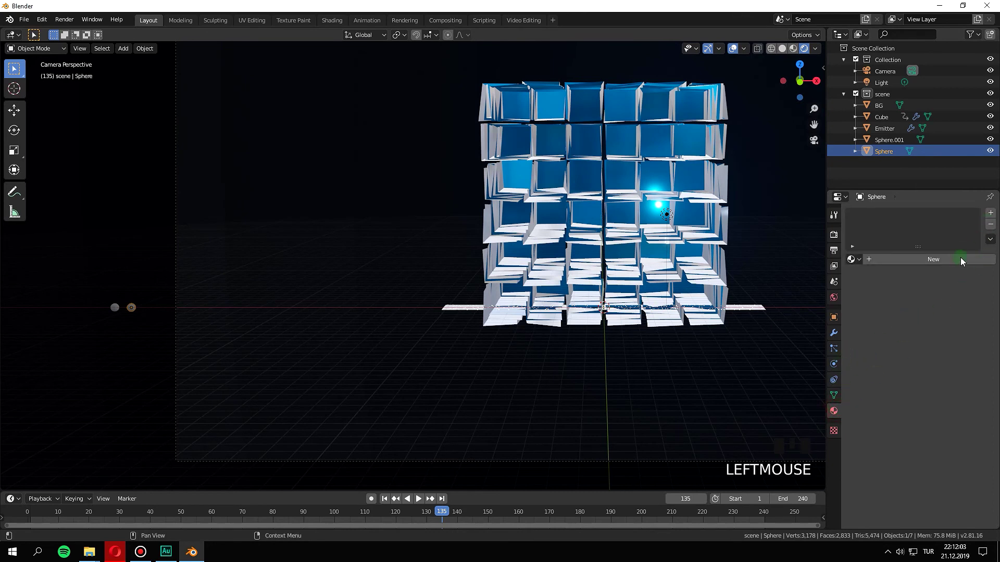
Give the first small sphere a new Principled BSDF material.
left_click_drag(933, 257, 892, 225)
left_click(885, 216)
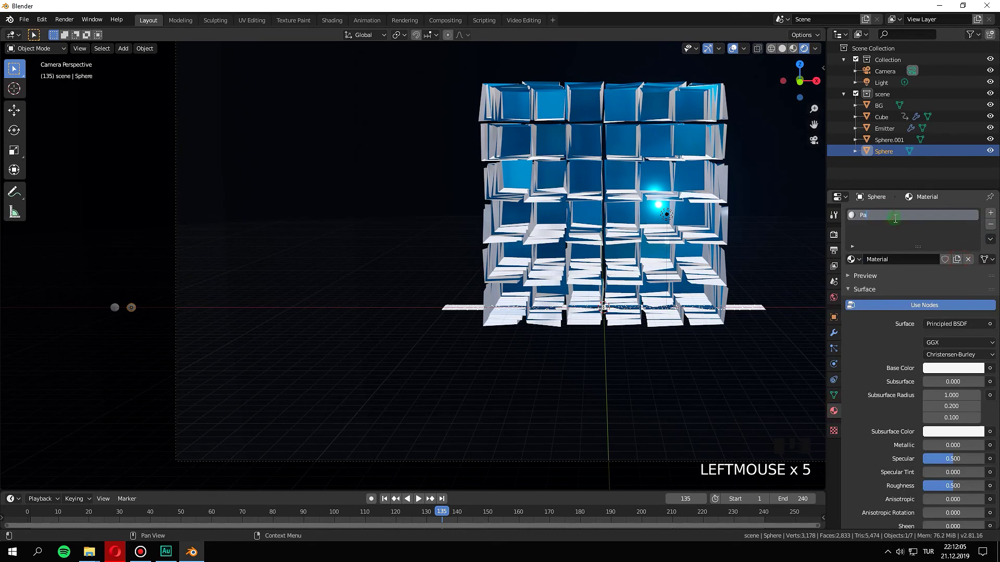
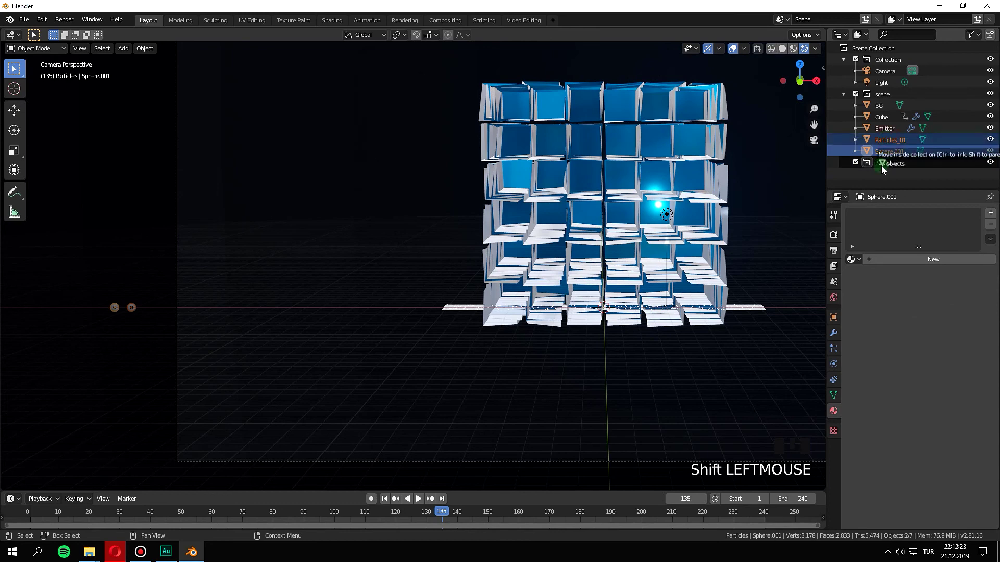
Move the sphere into a new Particles collection as Particles_01 and select it there.
left_click(884, 169)
left_click(903, 183)
left_click(899, 160)
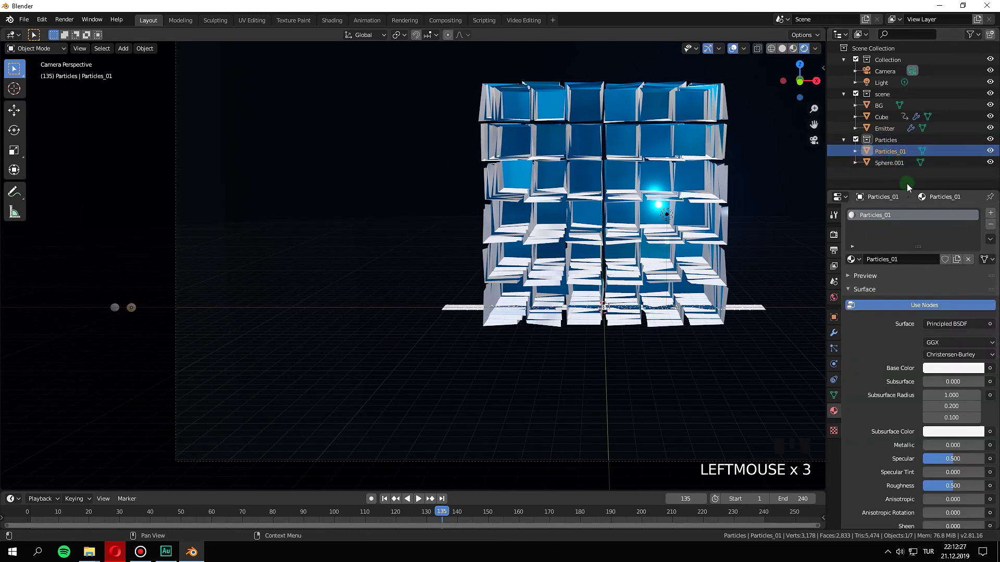
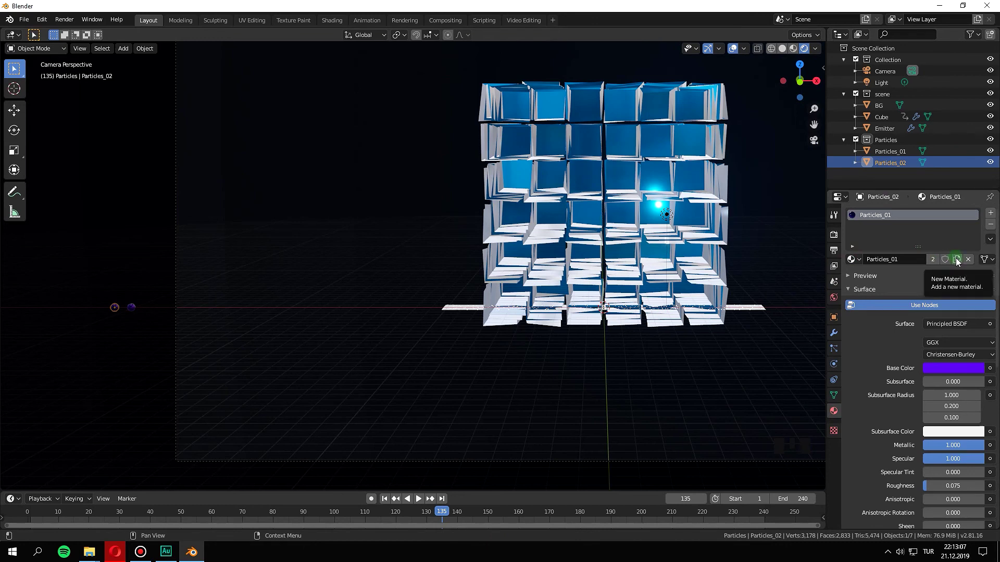
Give Particles_02 its own pink material and lighten Particles_01's violet base colour.
left_click_drag(959, 263, 900, 219)
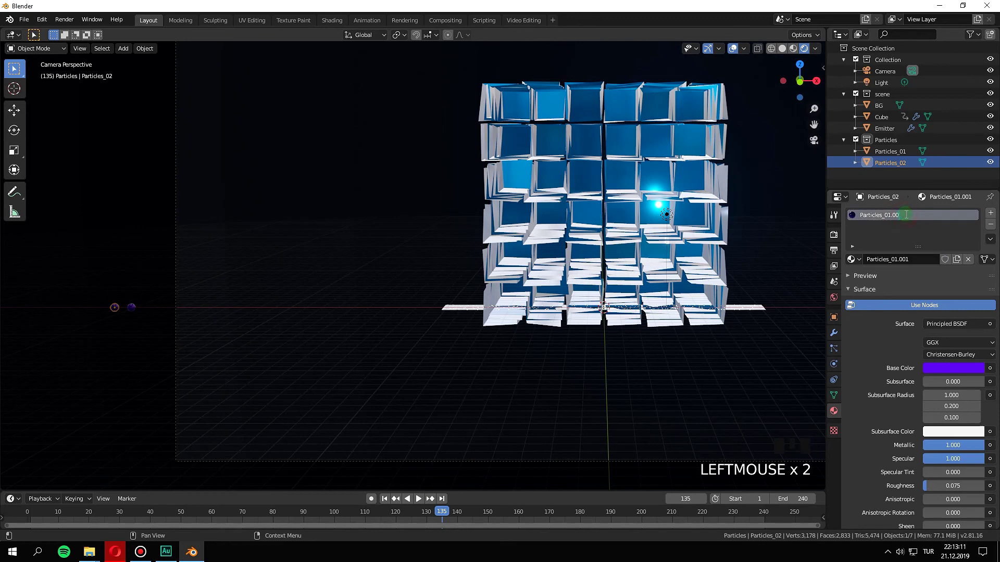
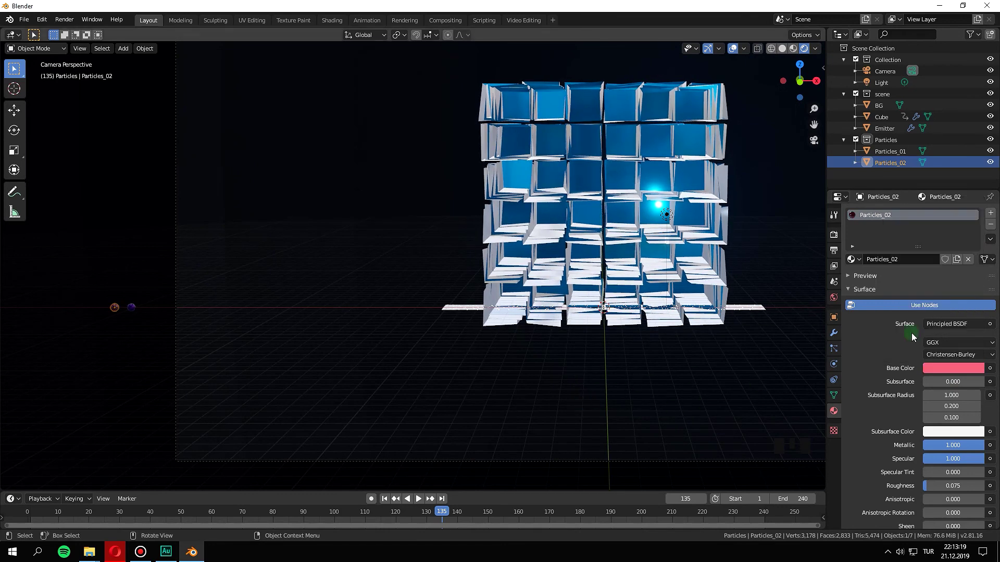
left_click(137, 315)
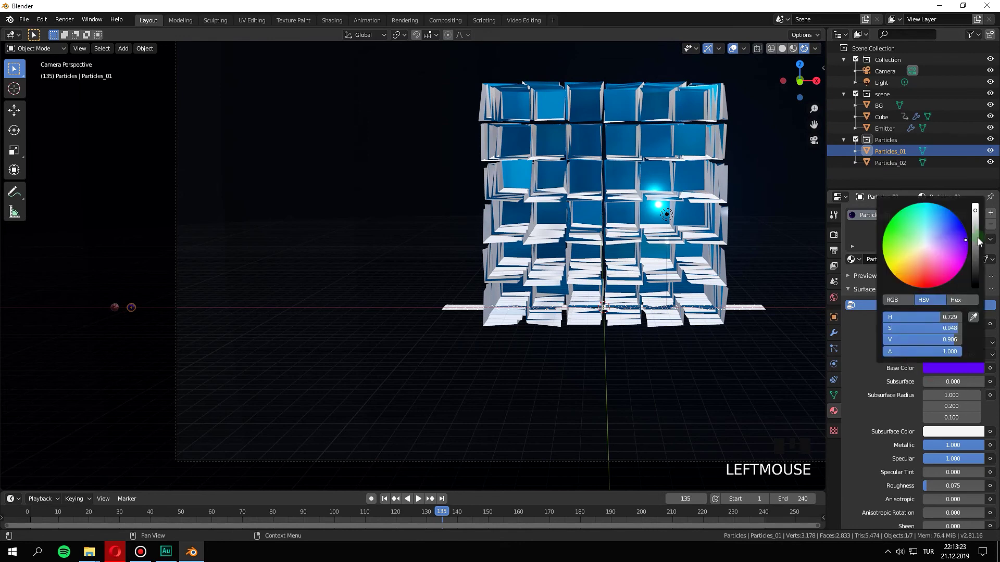
left_click(967, 243)
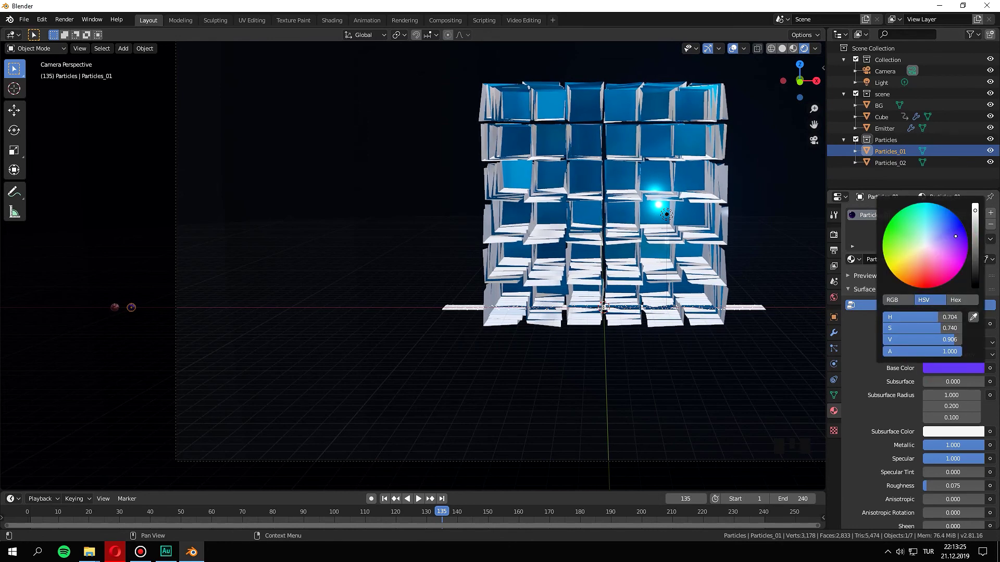